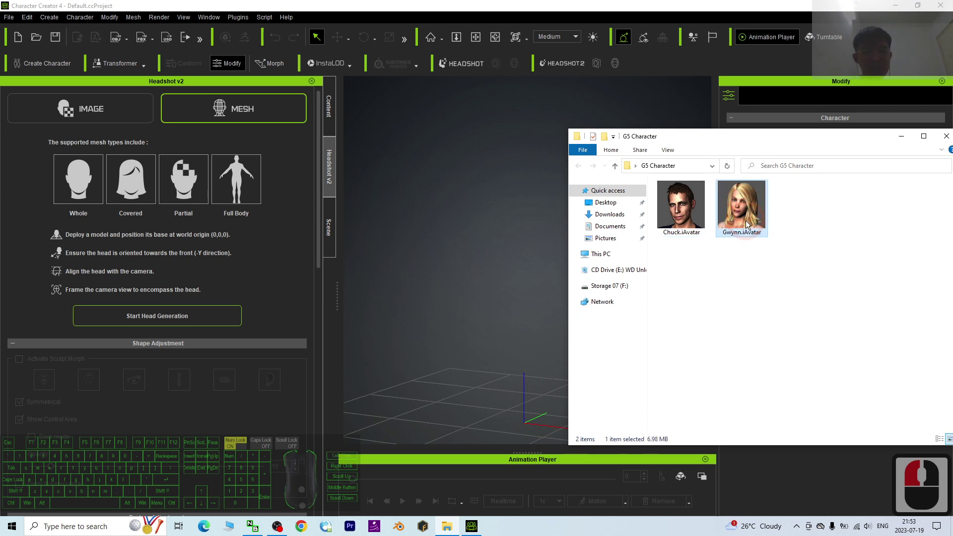
- Drag Gwynn.iAvatar from File Explorer into the viewport to load her as a character
left_click_drag(750, 218, 523, 423)
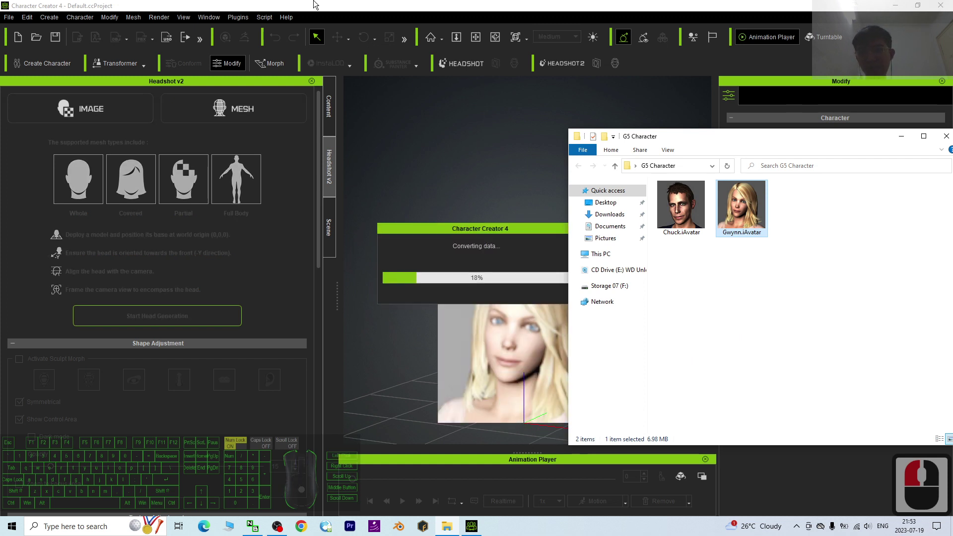
left_click(353, 8)
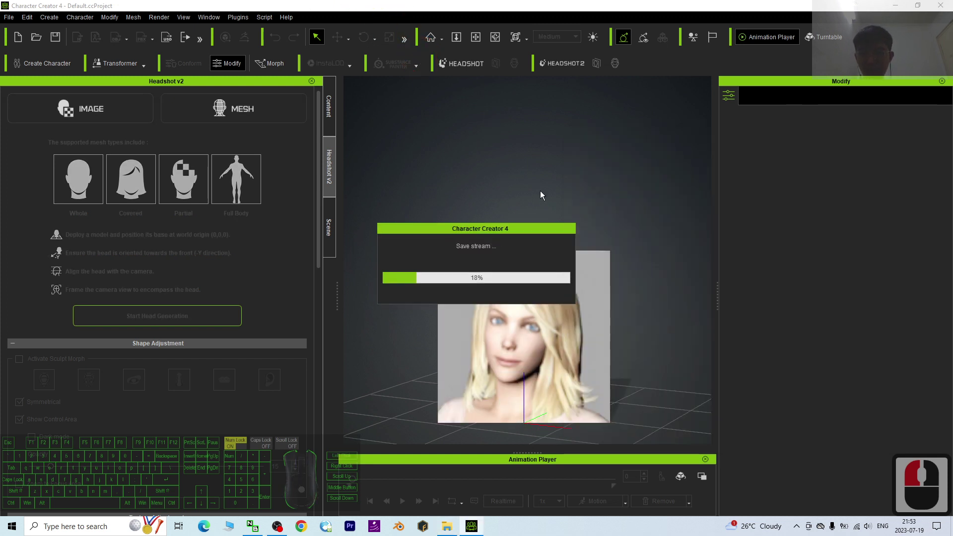
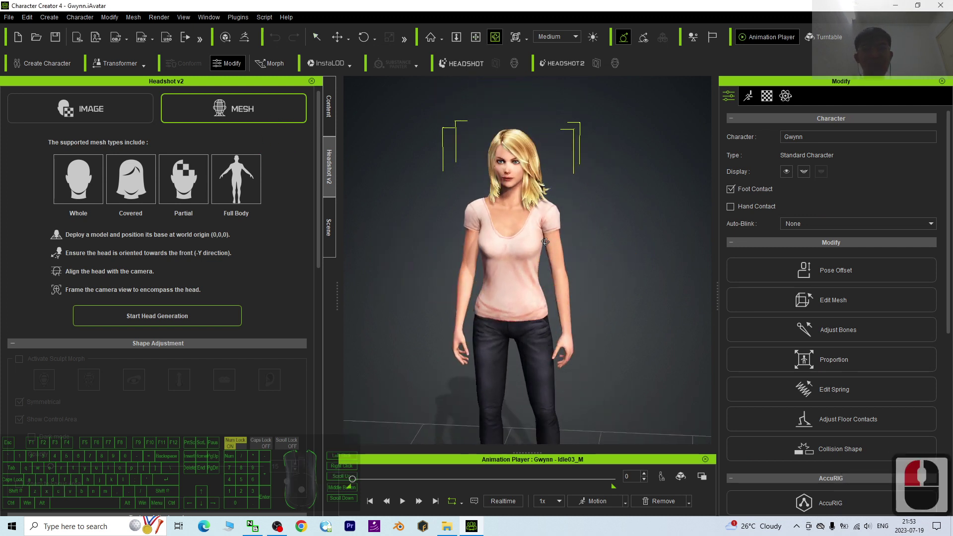
- Apply the T-pose to Gwynn from Content > Template > Animation > Pose > Calibration
key("c")
left_click_drag(285, 139, 52, 432)
scroll("down", 3)
left_click(55, 414)
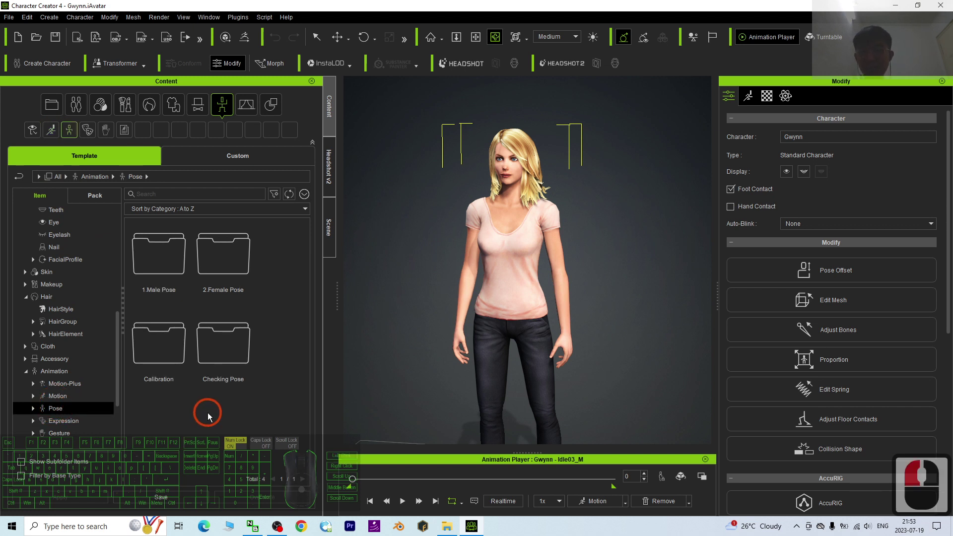
left_click(165, 360)
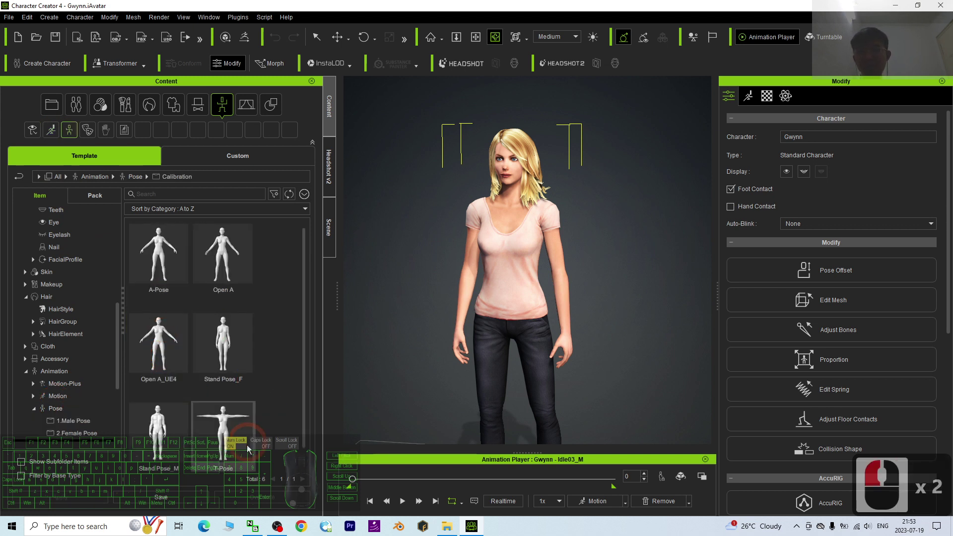
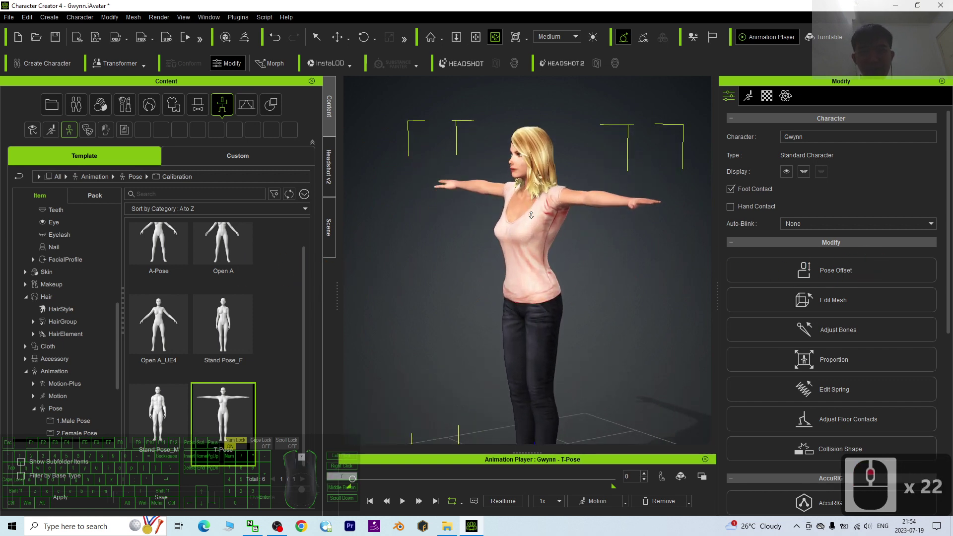
- Reach the FBX export choices under File > Export
left_click(654, 278)
scroll("down", 3)
left_click_drag(14, 23, 263, 177)
- Export Clothed Character as FBX with FBX Options set to Mesh only, starting the export
left_click(263, 179)
left_click_drag(330, 99, 247, 79)
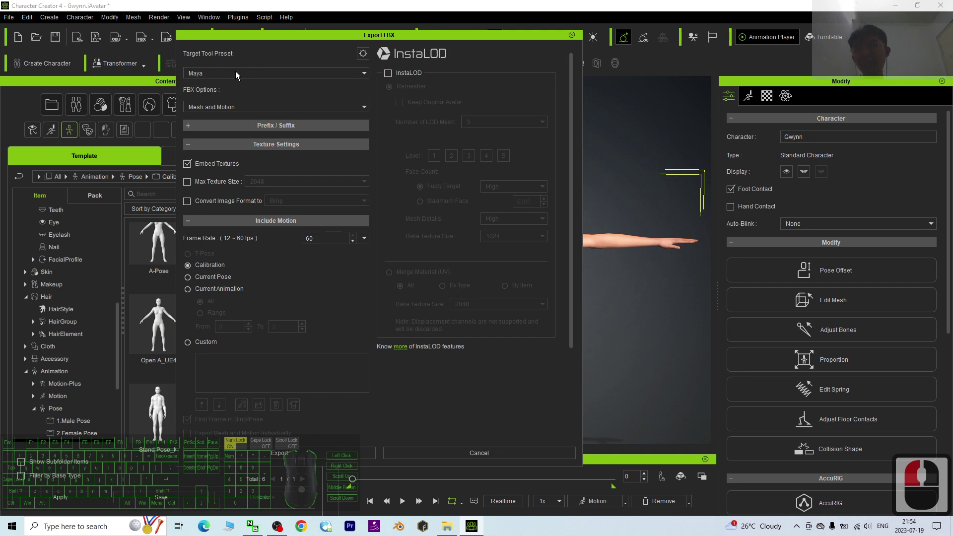
left_click_drag(233, 81, 214, 100)
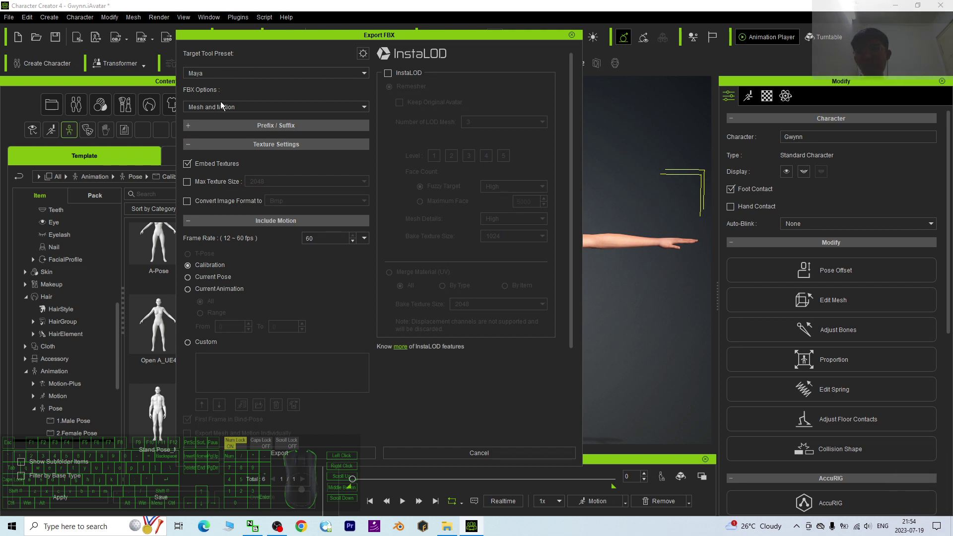
left_click_drag(221, 108, 199, 121)
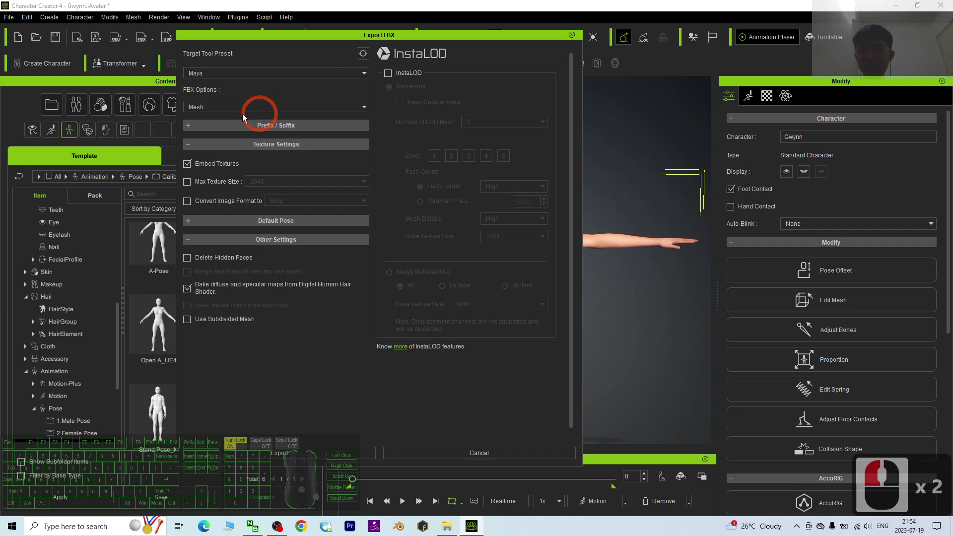
left_click(279, 452)
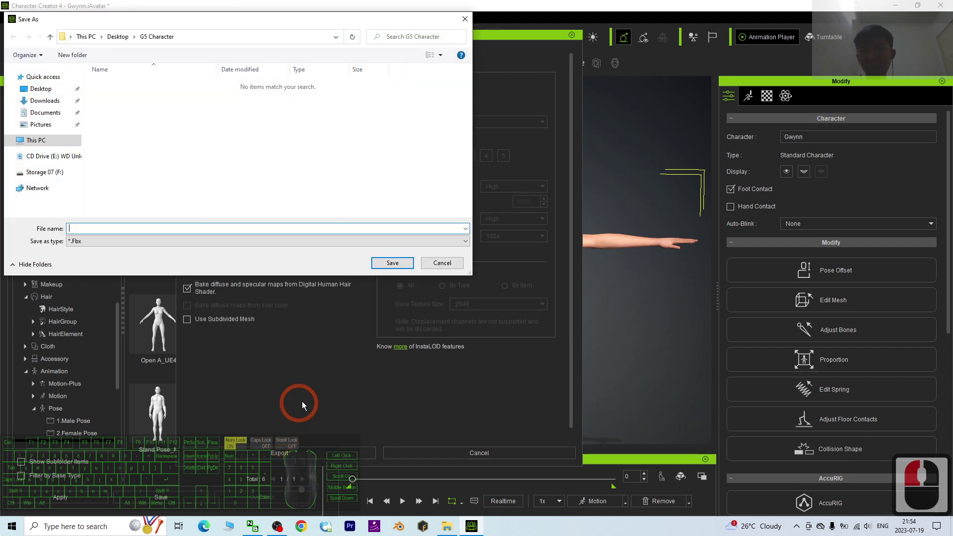
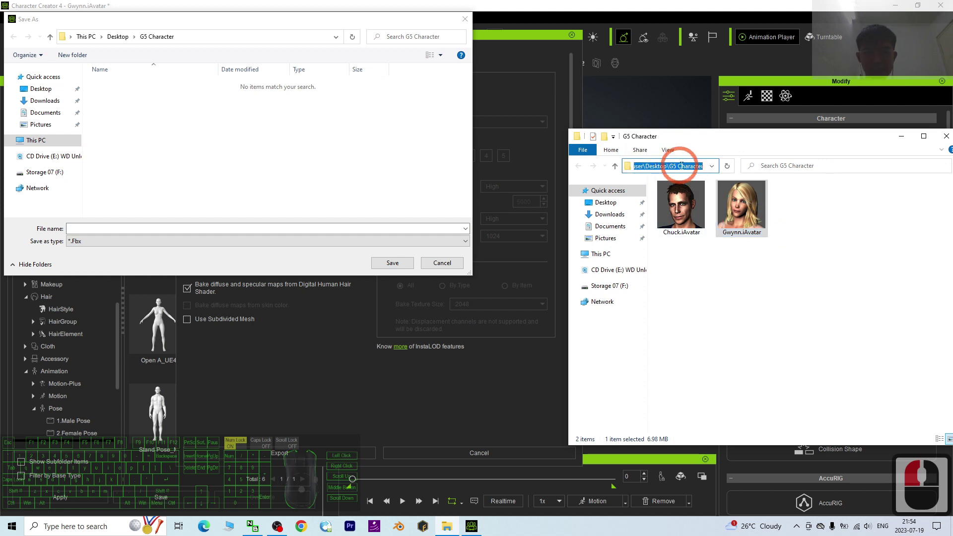
- Point the FBX save dialog at the G5 Character desktop folder by pasting its path
key("ctrl+c")
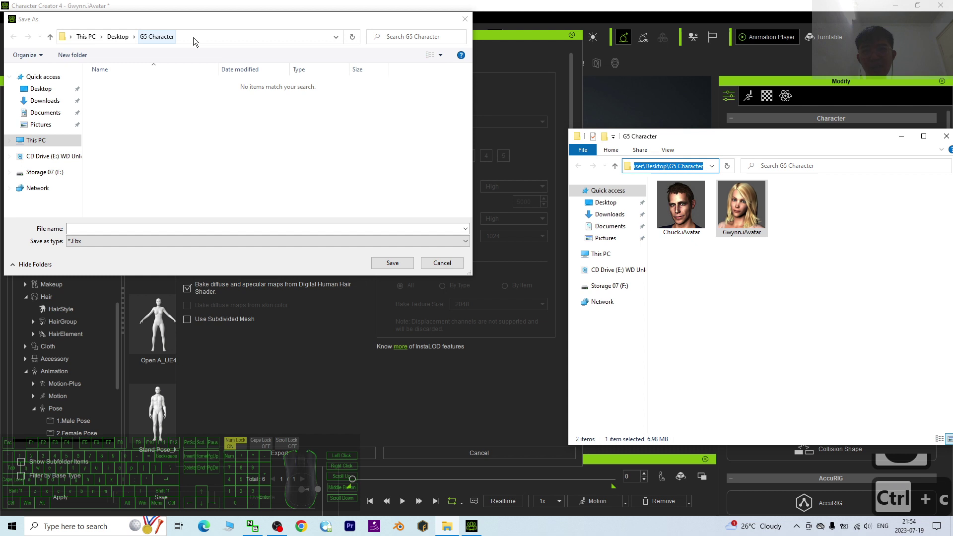
left_click(195, 44)
key("ctrl+v")
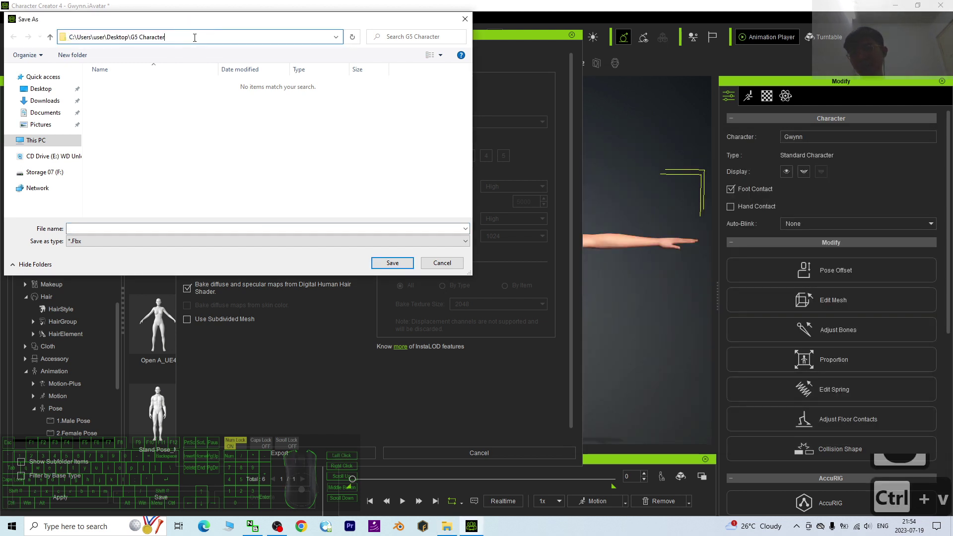
key("Return")
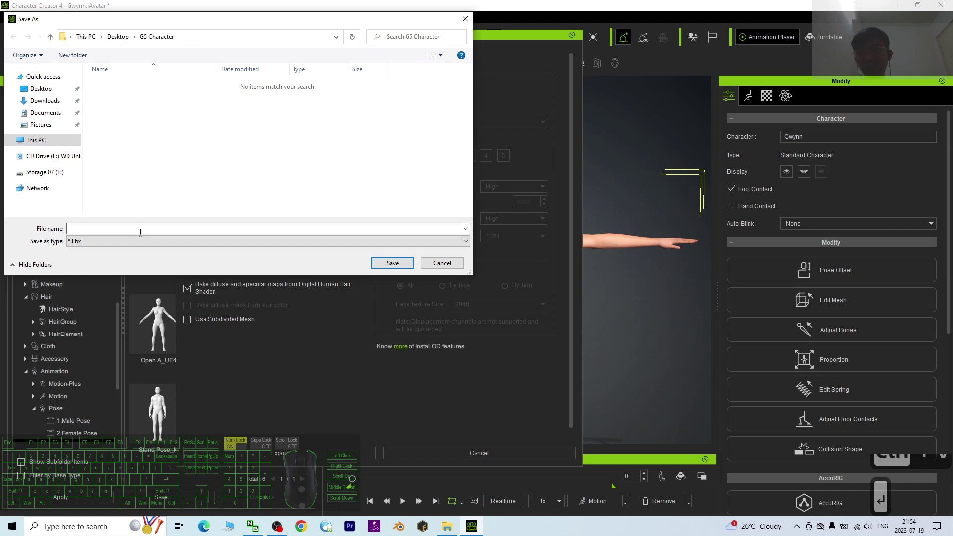
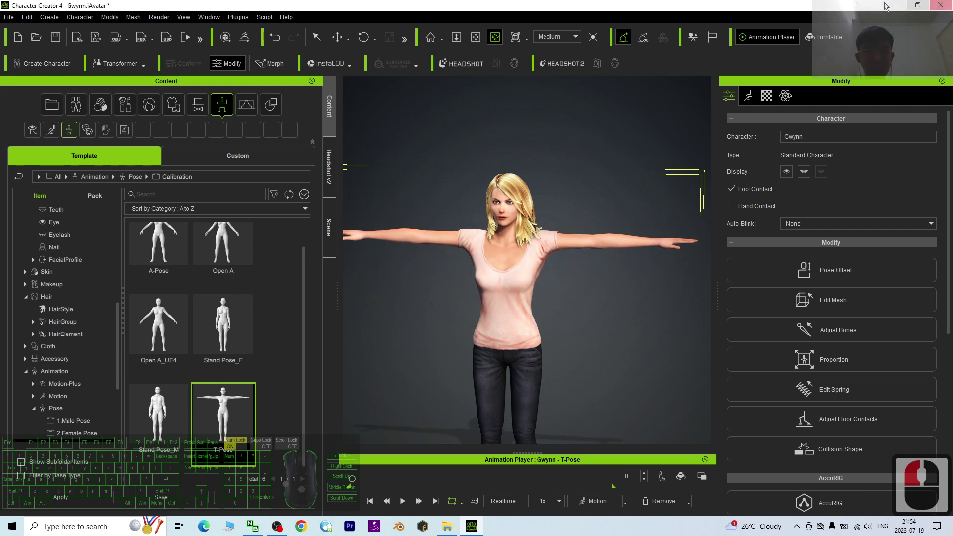
- Pull the view back to Gwynn's whole body and bring up the head generation panel
left_click(567, 305)
scroll("up", 3)
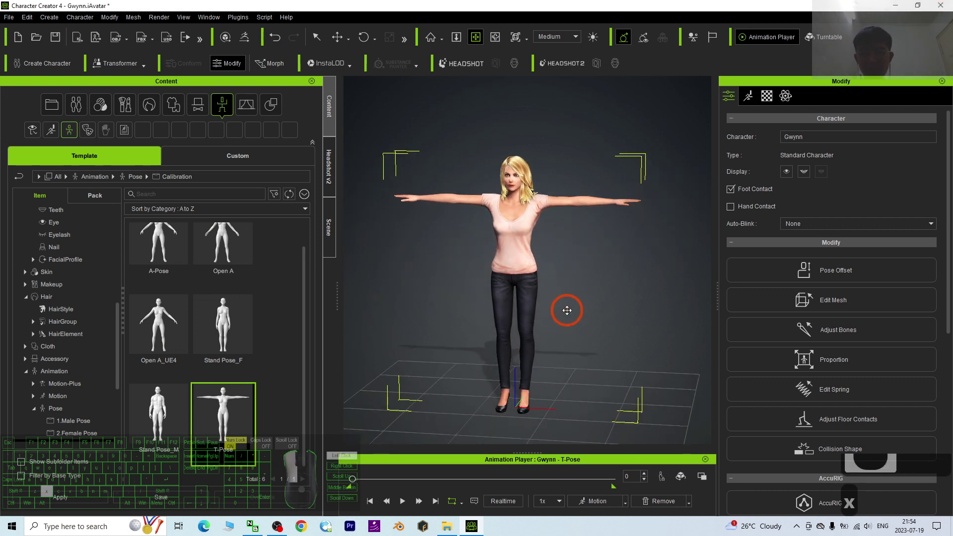
left_click_drag(117, 194, 18, 104)
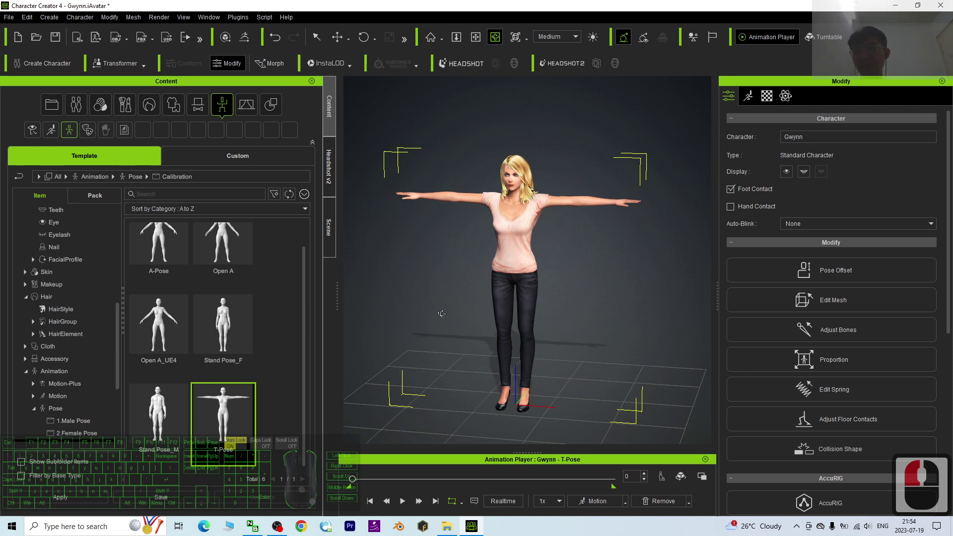
left_click(339, 173)
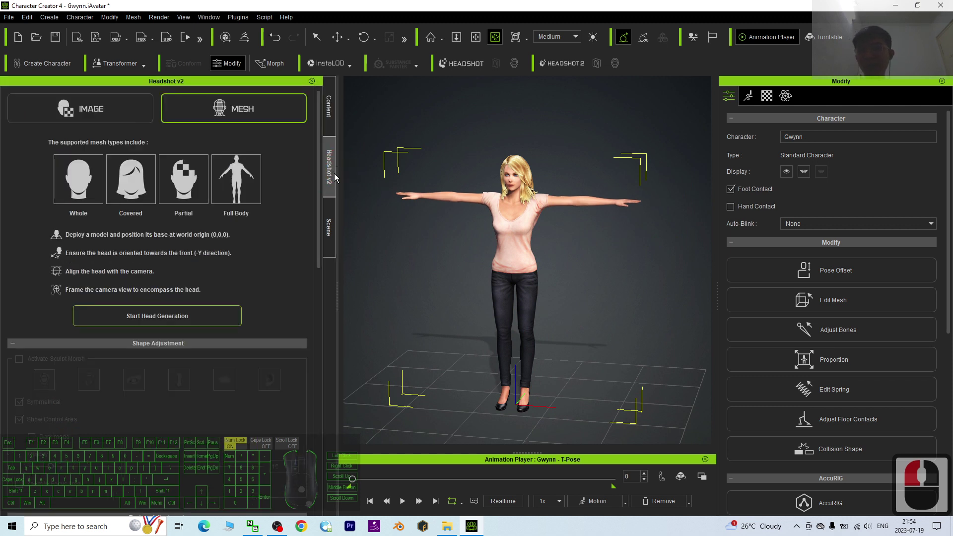
- Start a new project without saving and import Gwynn.Fbx from G5 Character as a Prop
left_click(4, 34)
left_click(19, 44)
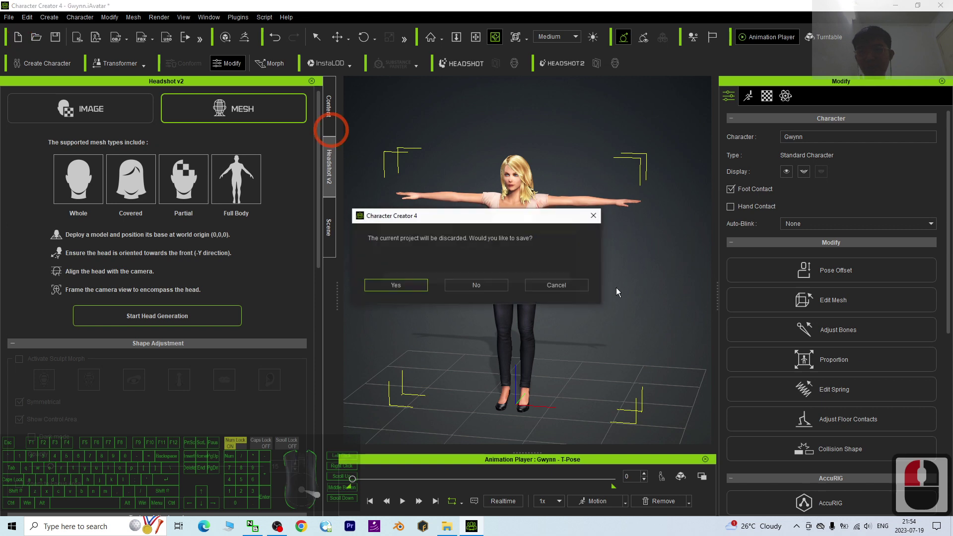
left_click_drag(535, 414, 529, 424)
left_click(246, 482)
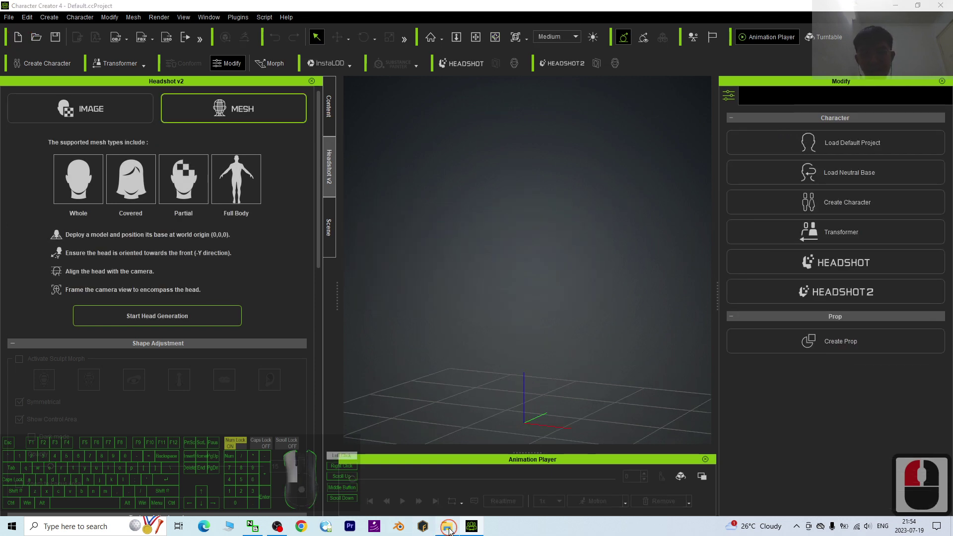
left_click(878, 226)
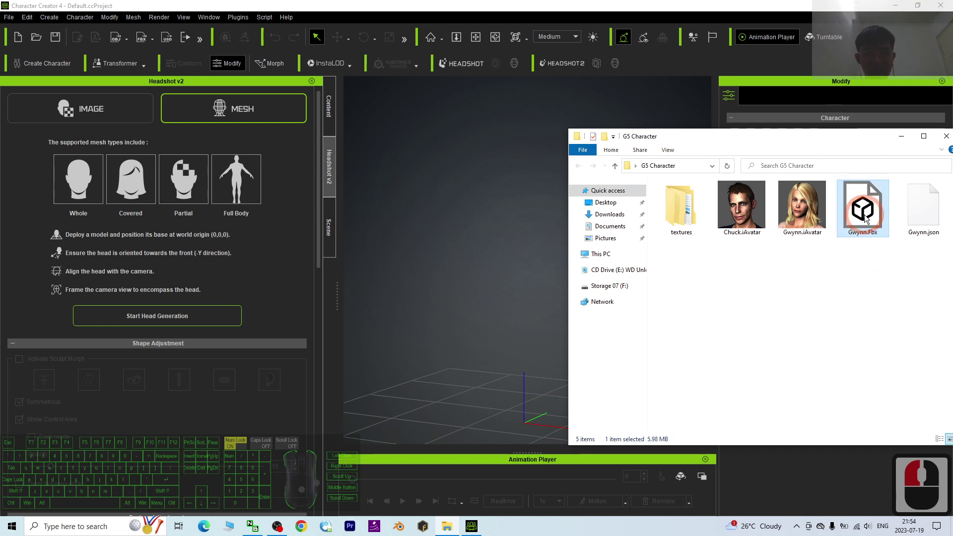
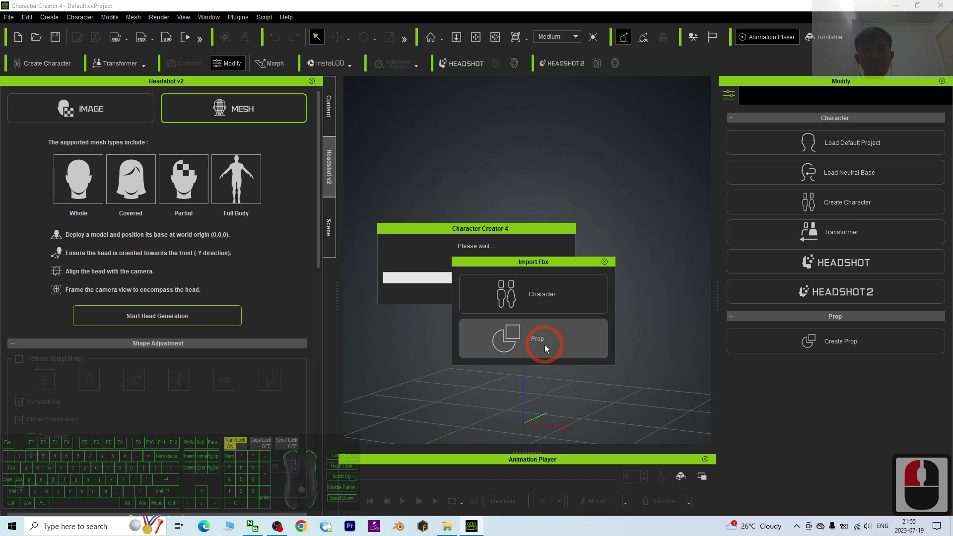
left_click(545, 348)
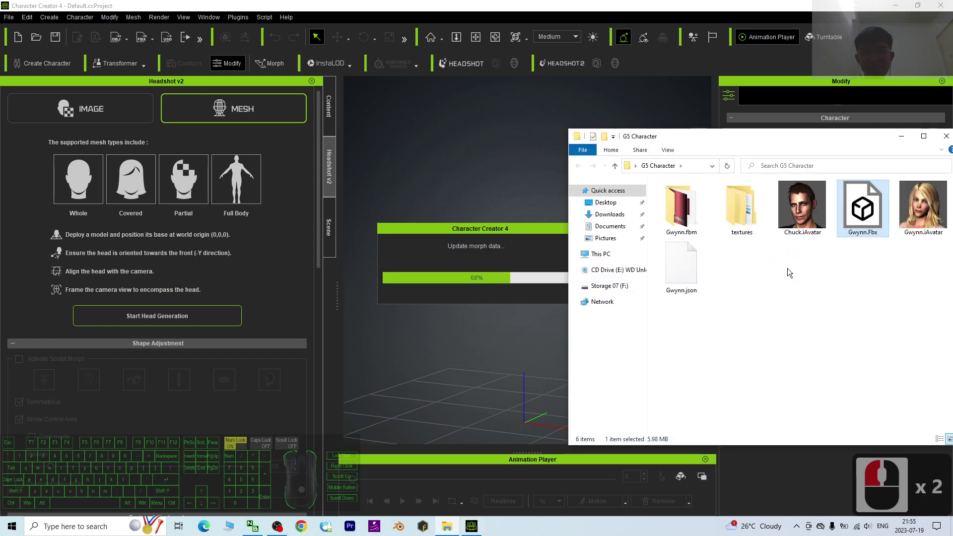
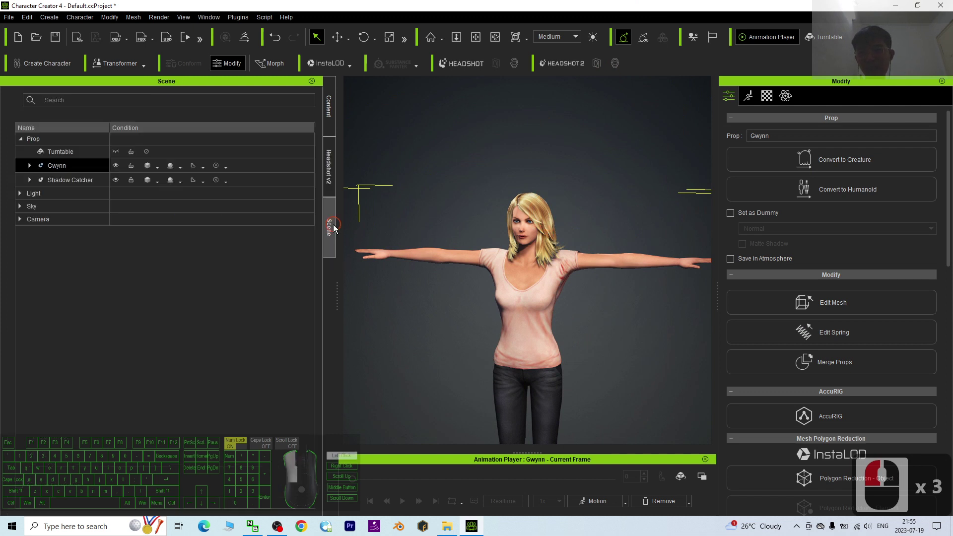
- Select the RL_Hair mesh inside the Gwynn prop and show the Props content library
left_click(334, 229)
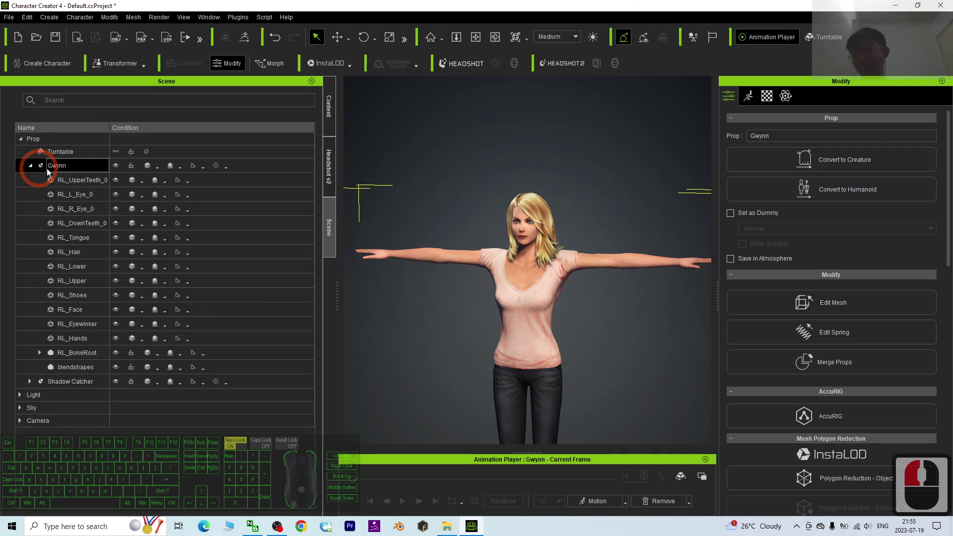
left_click_drag(89, 310, 90, 267)
left_click(79, 256)
left_click_drag(200, 250, 83, 255)
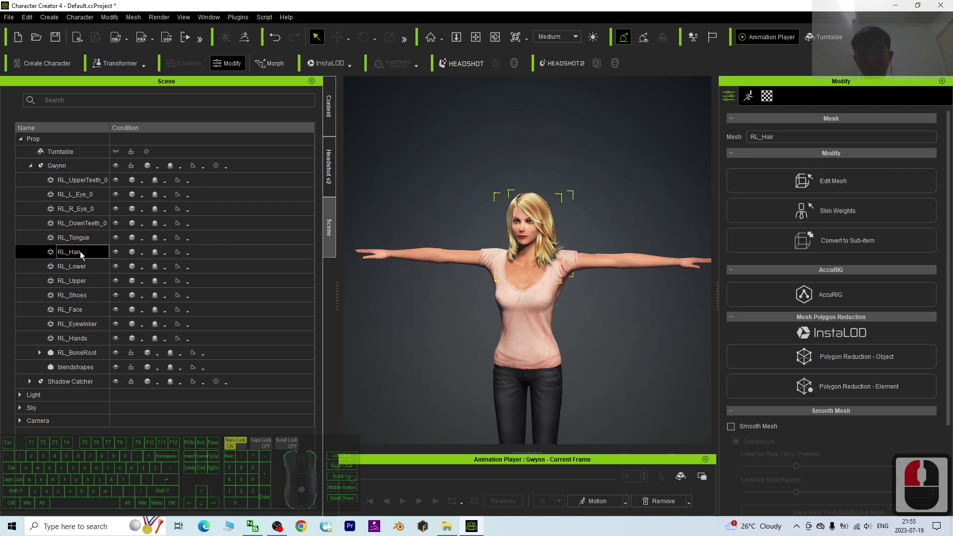
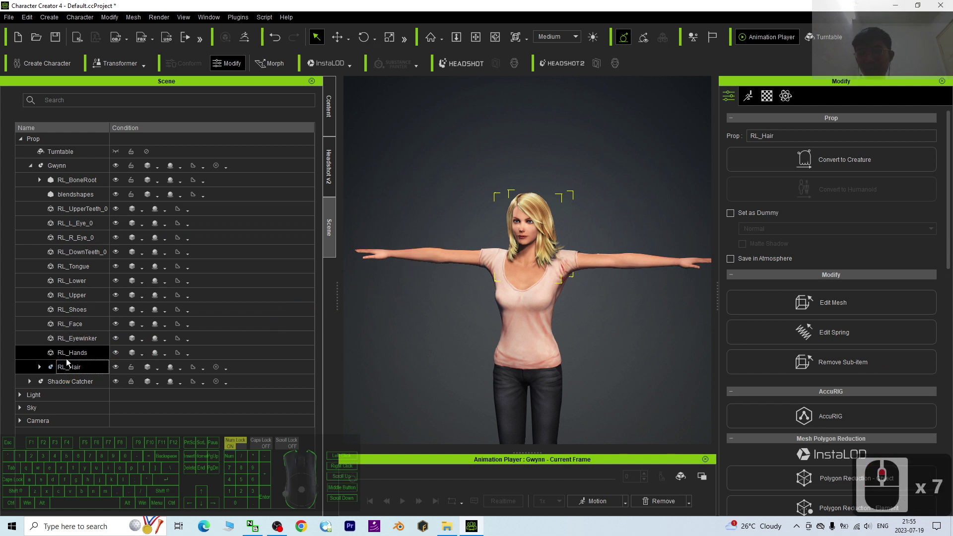
left_click_drag(40, 371, 272, 127)
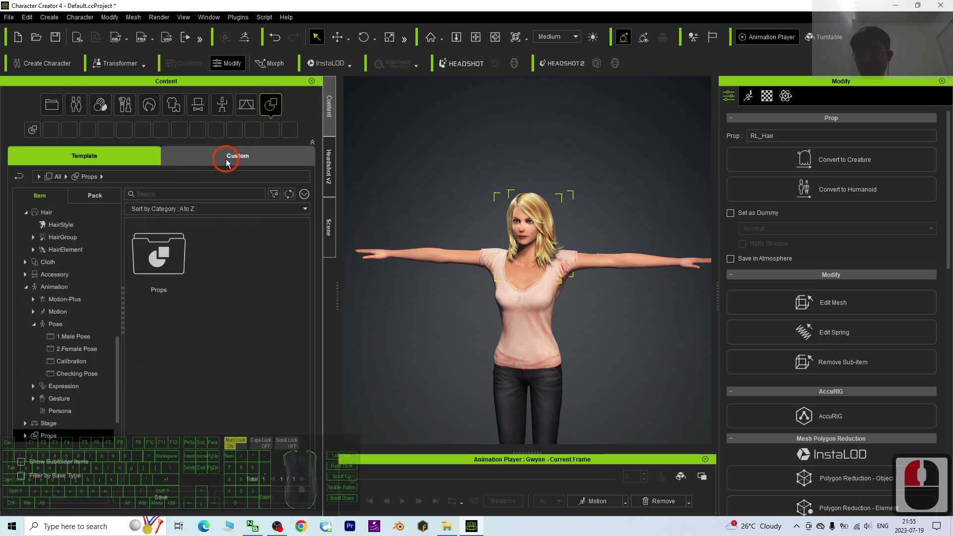
- Add the selected RL_Hair to Custom > Props as a custom item named 'Gwynn's hair'
left_click(179, 248)
left_click(229, 164)
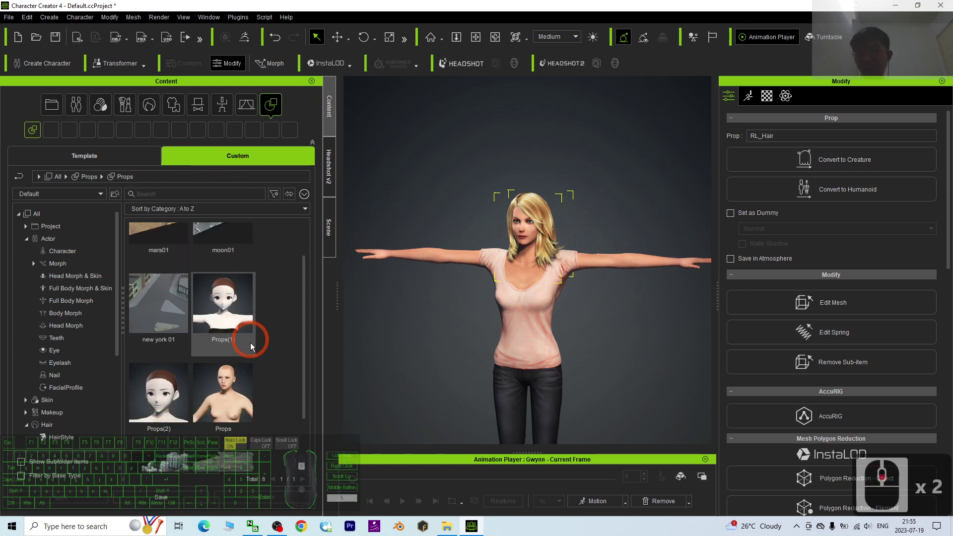
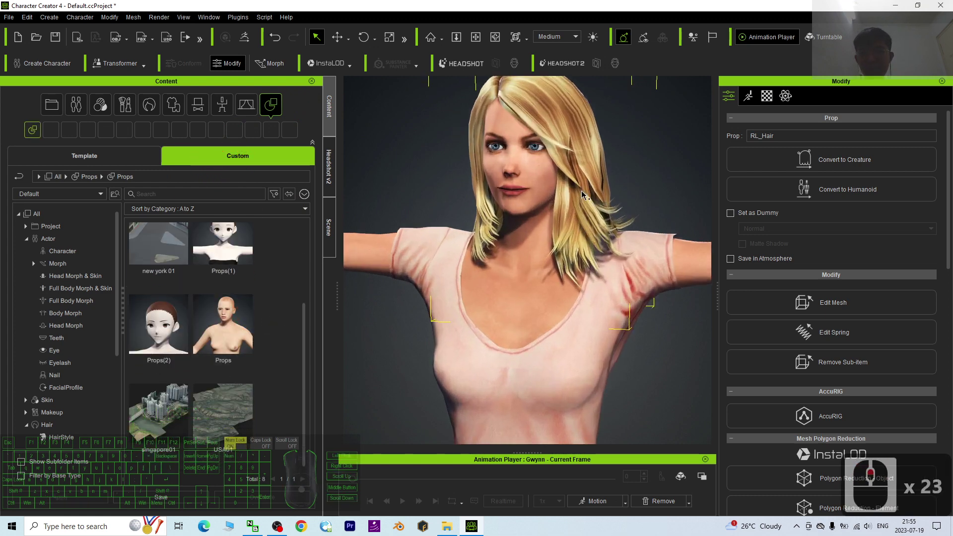
key("x")
left_click(607, 170)
left_click_drag(532, 305, 424, 238)
type("gwynn's hair")
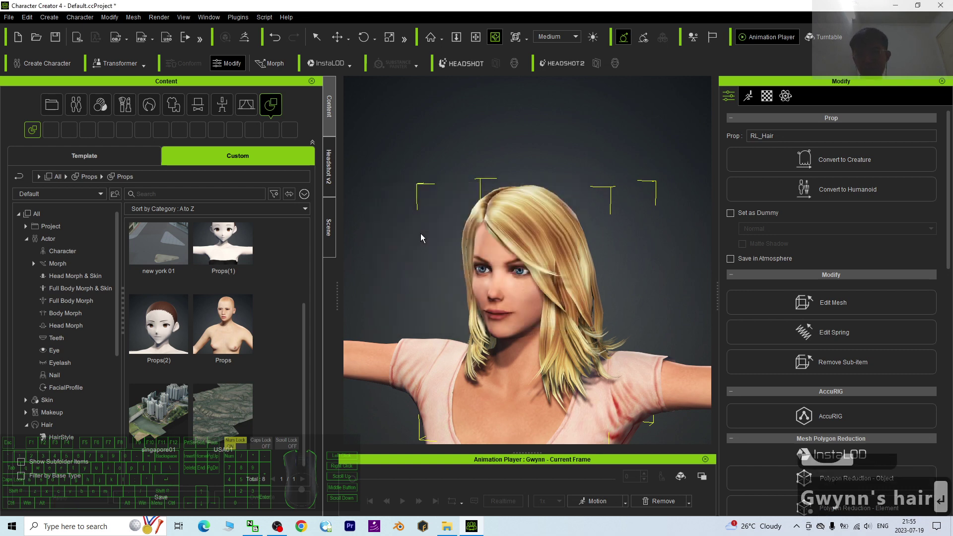
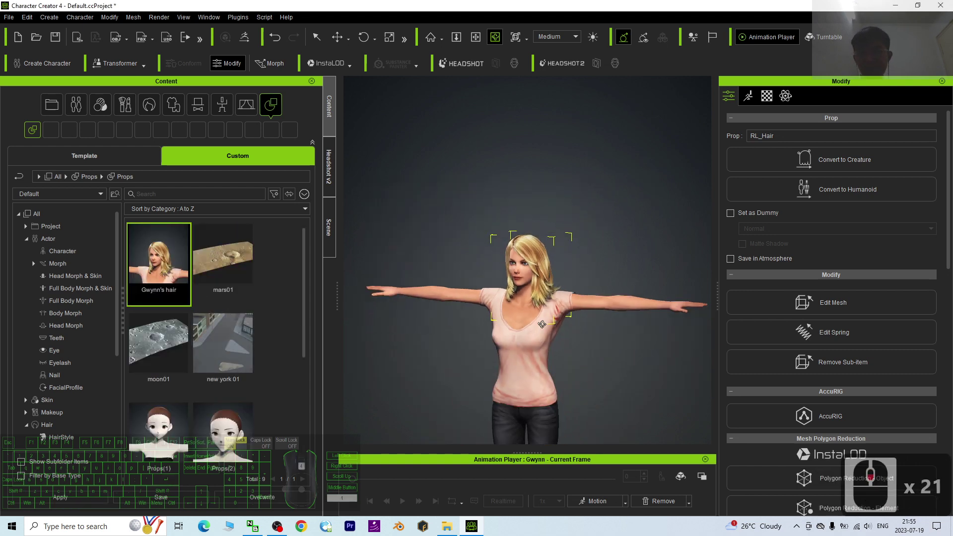
type("xcx")
left_click(564, 336)
- Select RL_Face in the Scene tree and switch Headshot to MESH mode head generation
key("x")
type("XXXC")
left_click(562, 321)
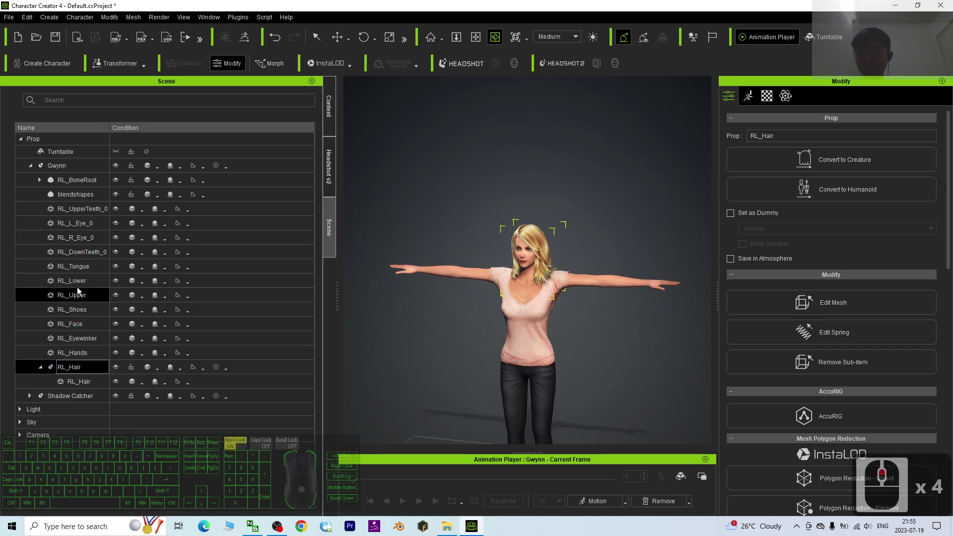
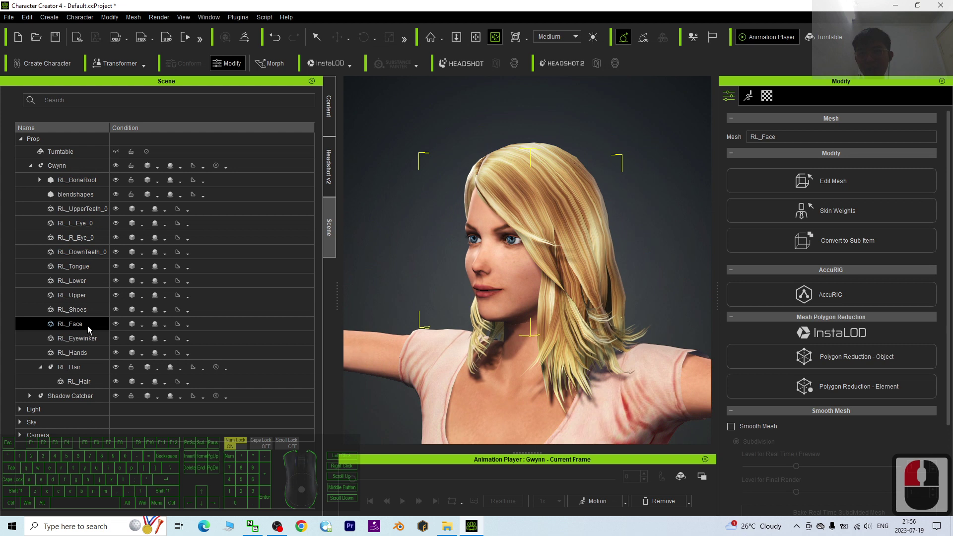
left_click(98, 326)
scroll("up", 3)
scroll("up", 3)
middle_click(254, 114)
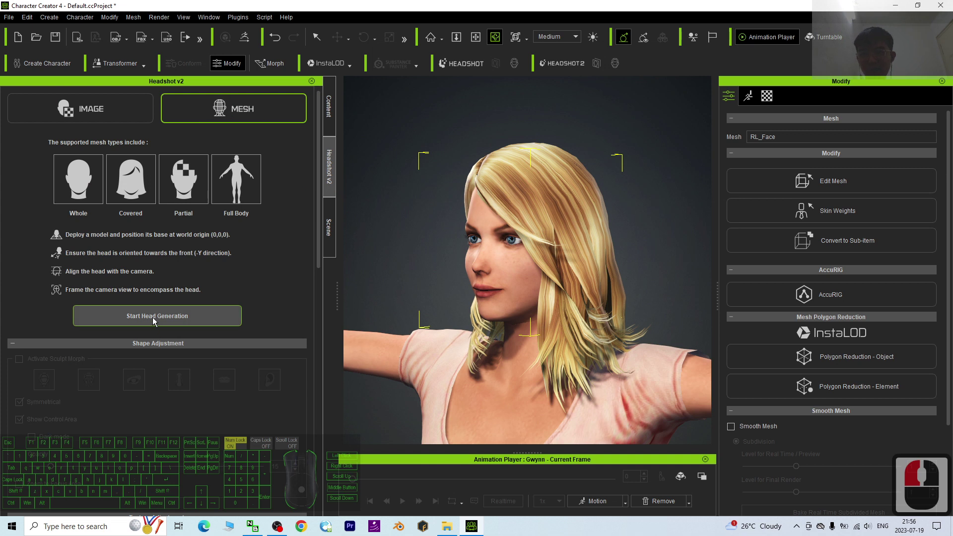
- Start Head Generation from Gwynn's face mesh
middle_click(153, 322)
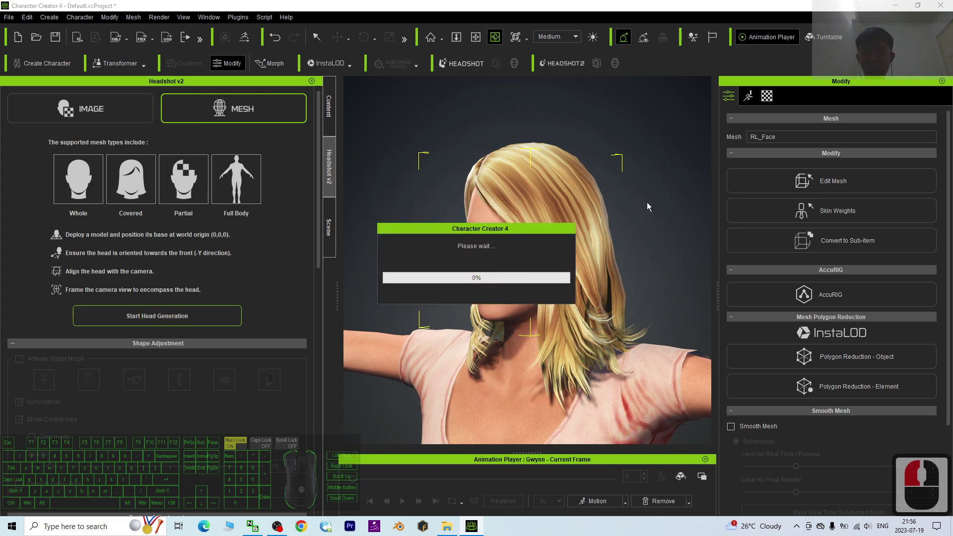
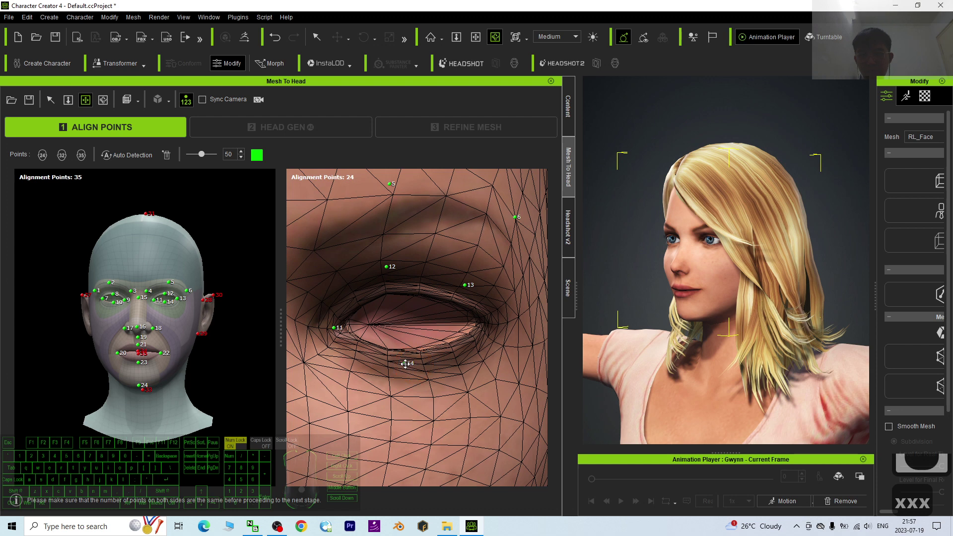
- Place point 14 on the lower eyelid and adjust the inner eye corner point
left_click(408, 365)
key("q")
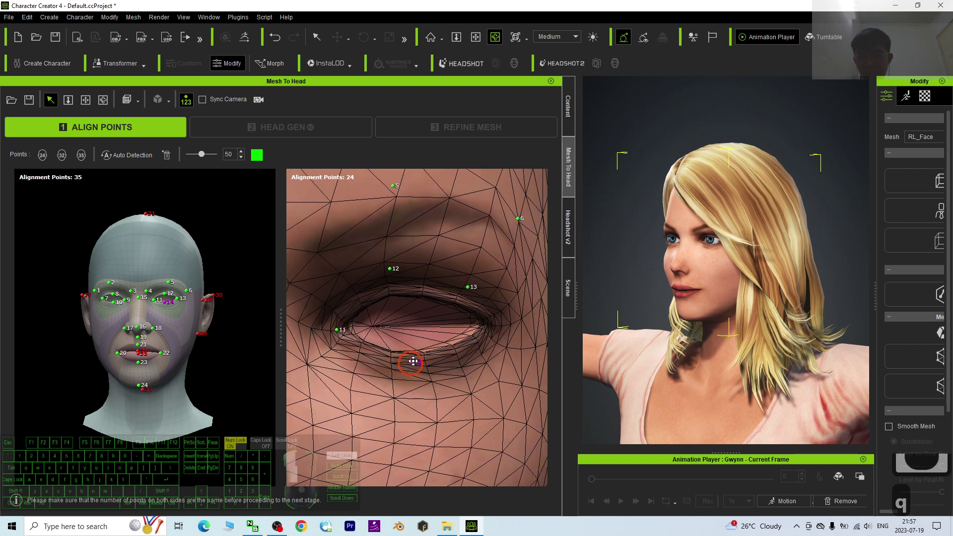
left_click_drag(417, 357, 438, 299)
scroll("down", 3)
scroll("up", 3)
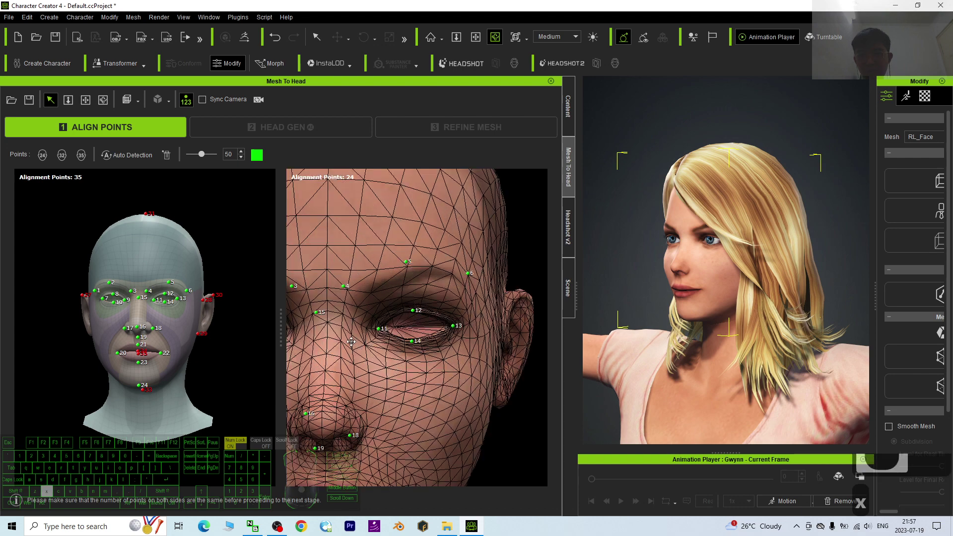
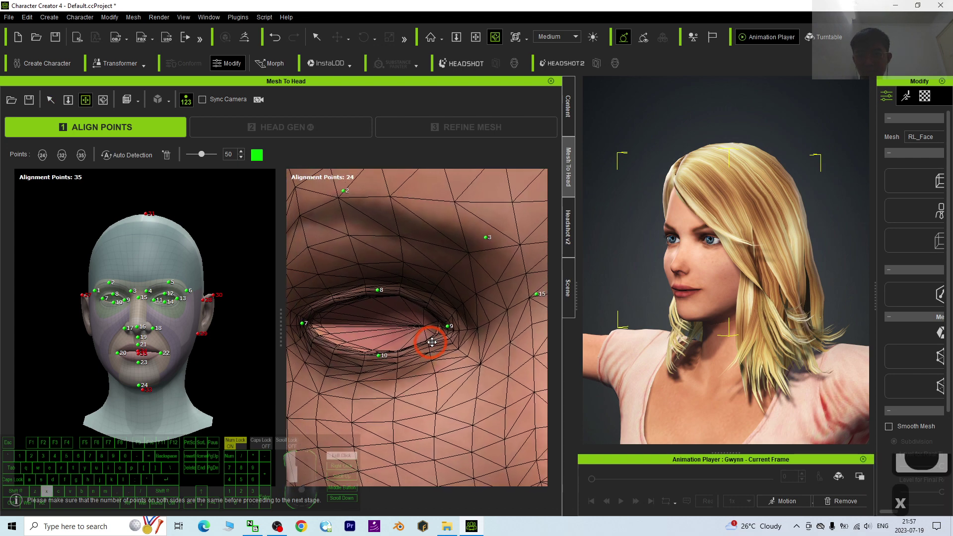
key("x")
left_click_drag(337, 284, 502, 294)
key("x")
key("x")
left_click(440, 321)
scroll("up", 3)
key("x")
- Place the brow alignment points, including point 1 at the outer brow
left_click(455, 285)
key("q")
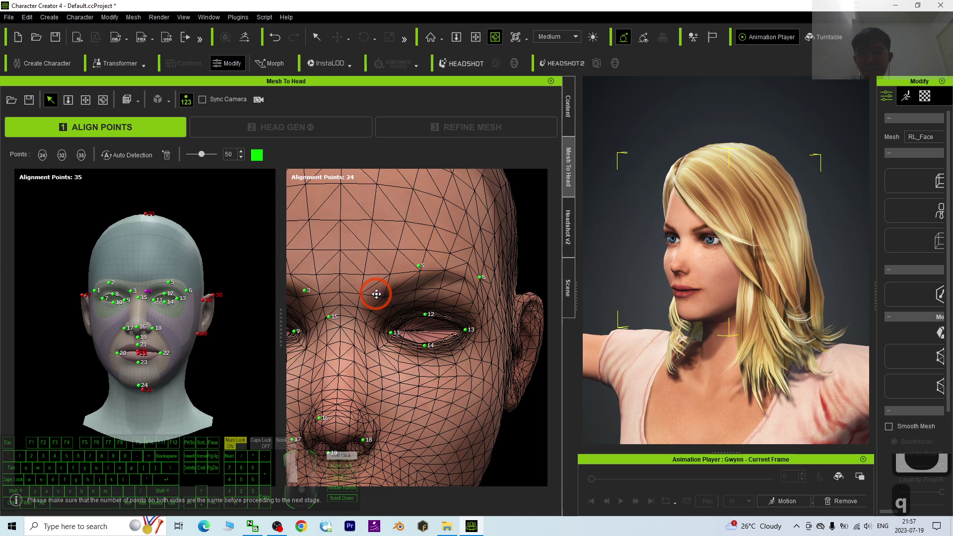
left_click_drag(384, 296, 441, 300)
left_click_drag(440, 300, 364, 321)
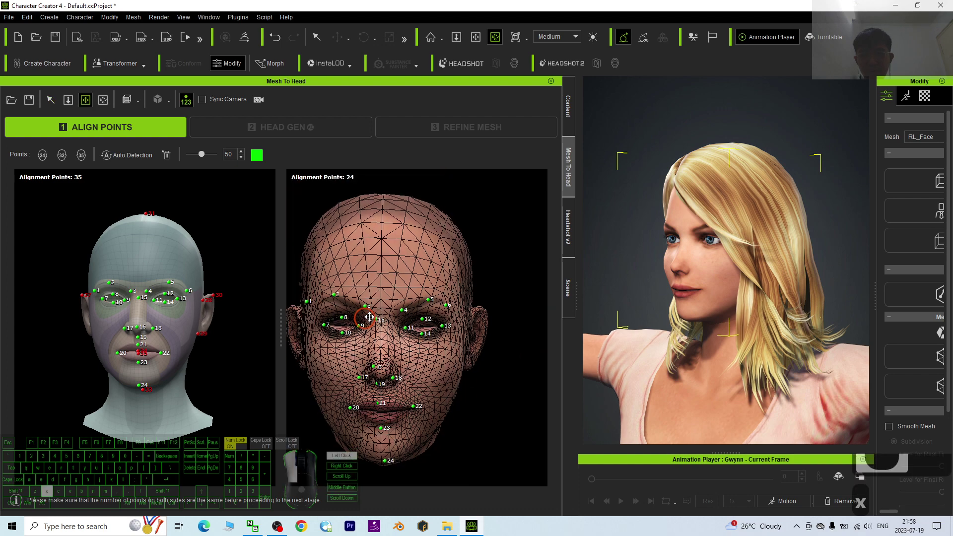
key("x")
left_click(402, 287)
key("q")
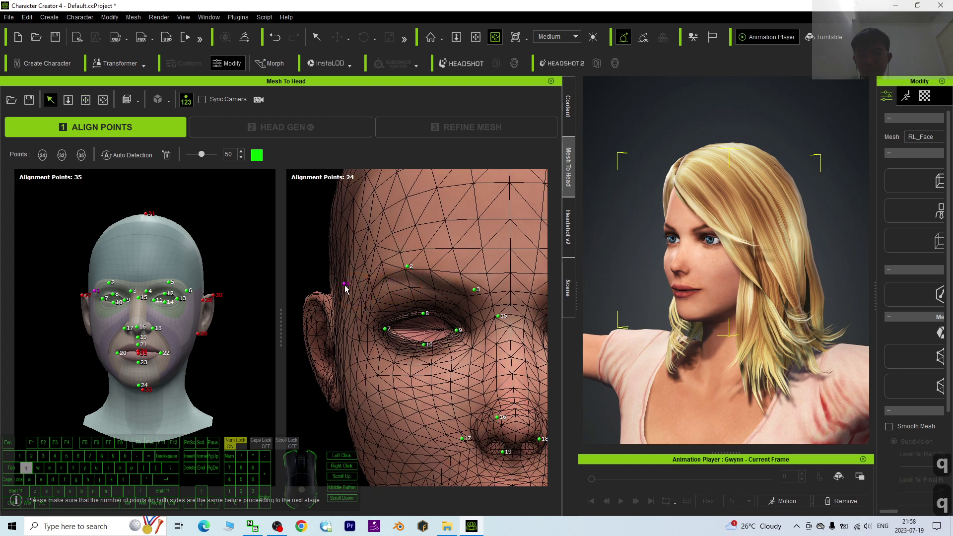
scroll("up", 3)
- Drag the brow alignment points into positions matching the reference head
left_click_drag(346, 285, 376, 287)
left_click_drag(377, 287, 457, 268)
left_click_drag(457, 268, 345, 237)
left_click_drag(345, 237, 419, 217)
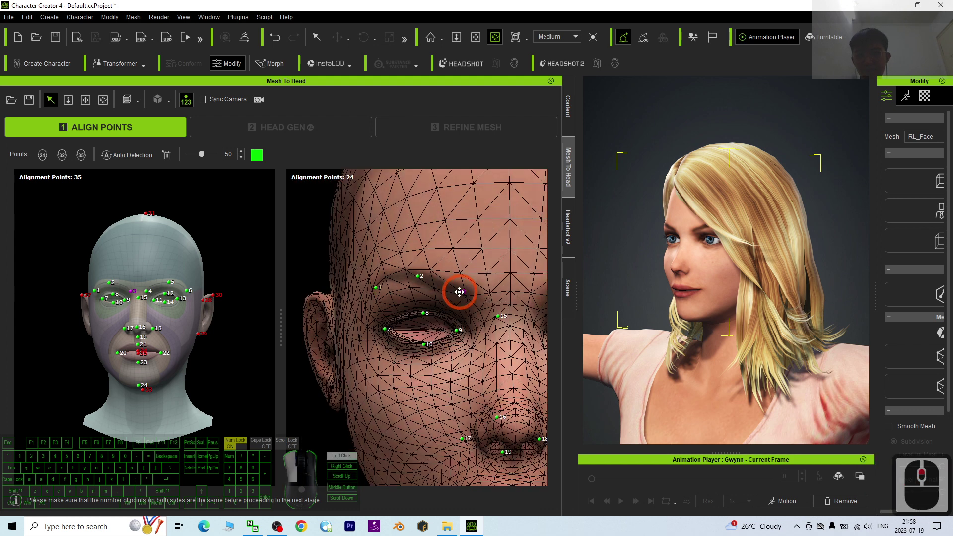
left_click_drag(459, 291, 500, 315)
key("x")
key("x")
key("x")
type("xxq")
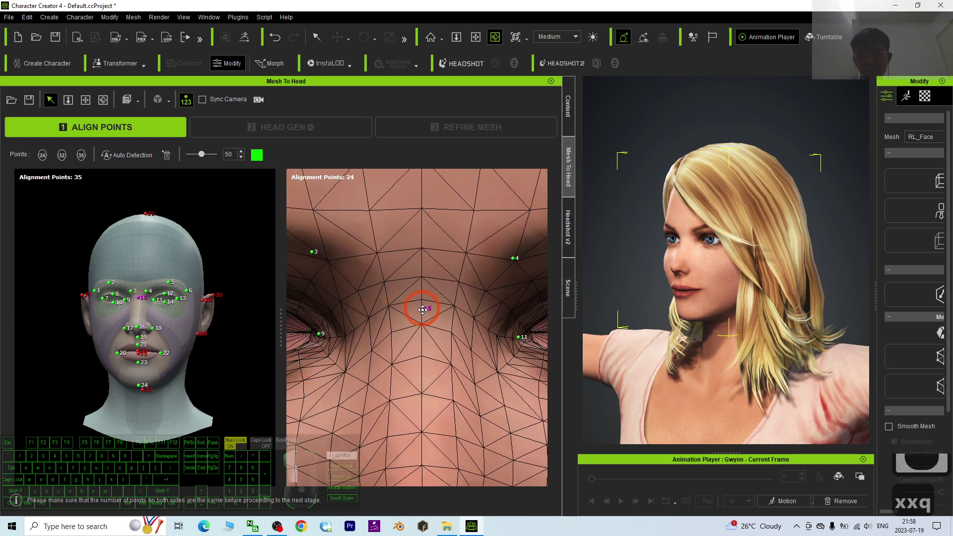
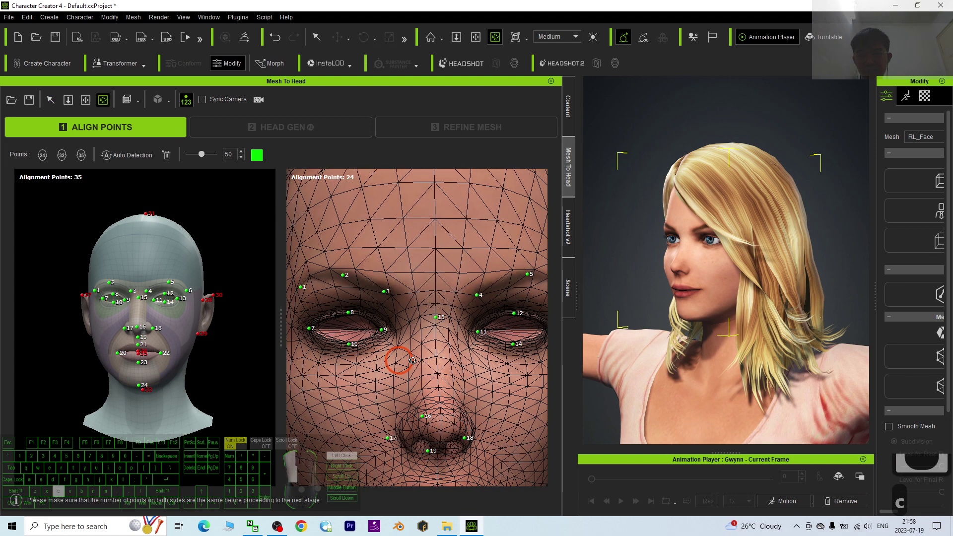
- Frame the nose and place point 16 at the nose tip
type("cq")
left_click(451, 315)
scroll("up", 3)
scroll("down", 3)
left_click(466, 324)
scroll("up", 3)
left_click(461, 325)
left_click(323, 351)
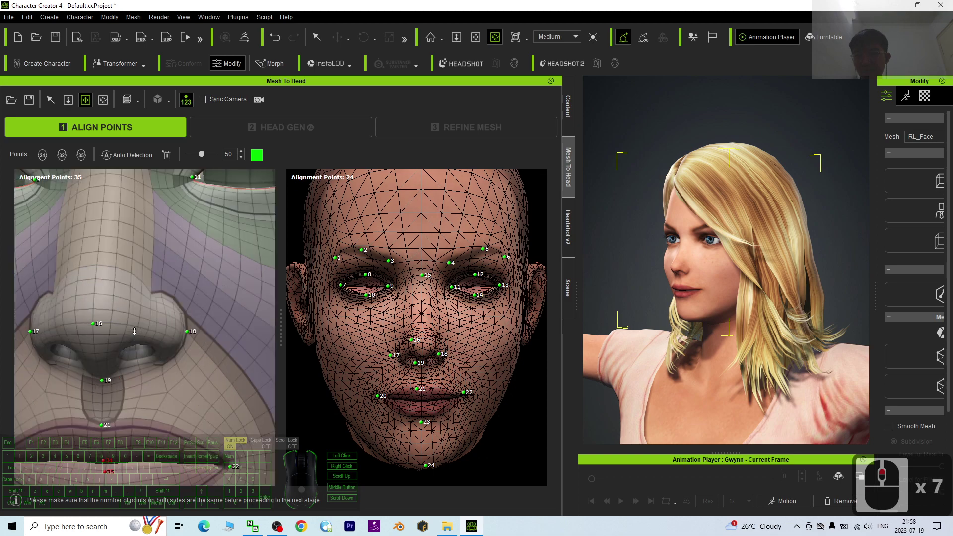
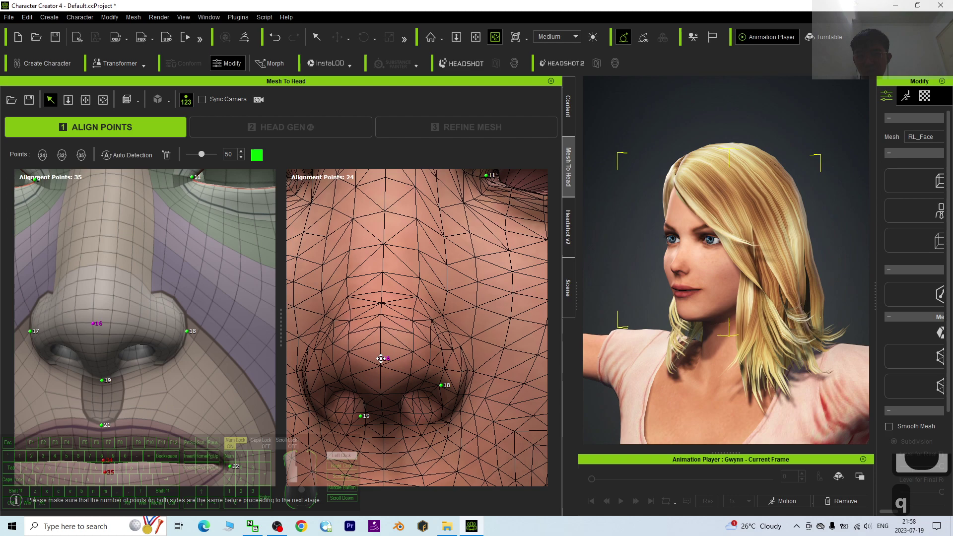
left_click(379, 360)
key("c")
- Adjust the nose alignment points around the tip
left_click(495, 337)
key("x")
key("x")
left_click(380, 328)
key("c")
key("c")
key("c")
type("cxc")
left_click(349, 318)
left_click_drag(350, 324, 369, 328)
key("x")
key("x")
key("x")
left_click_drag(441, 331, 382, 353)
key("q")
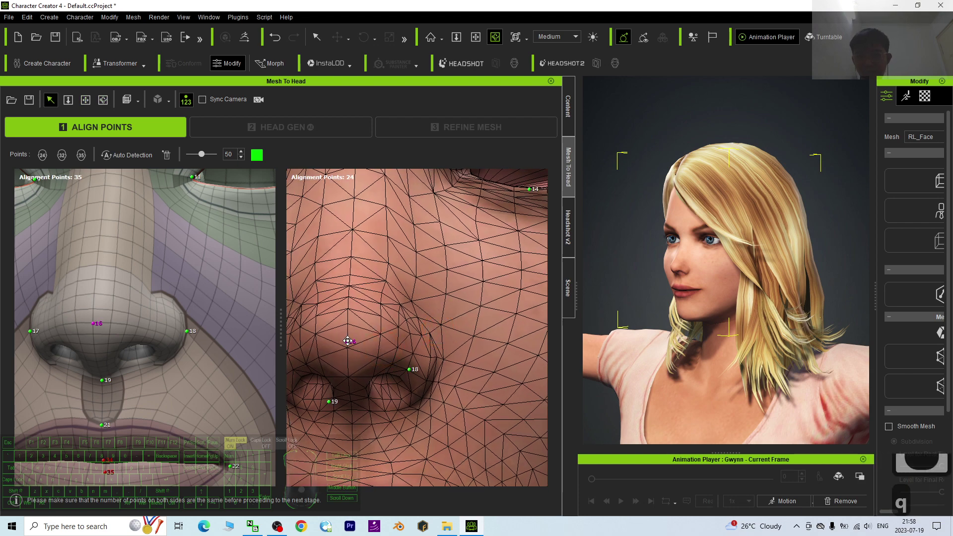
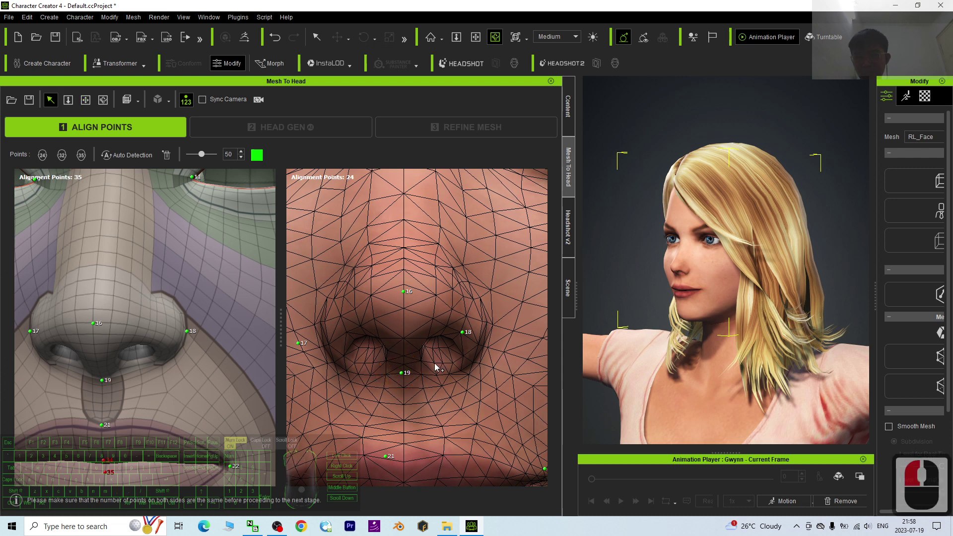
- Move point 19 under the nose and refine its position
key("c")
key("q")
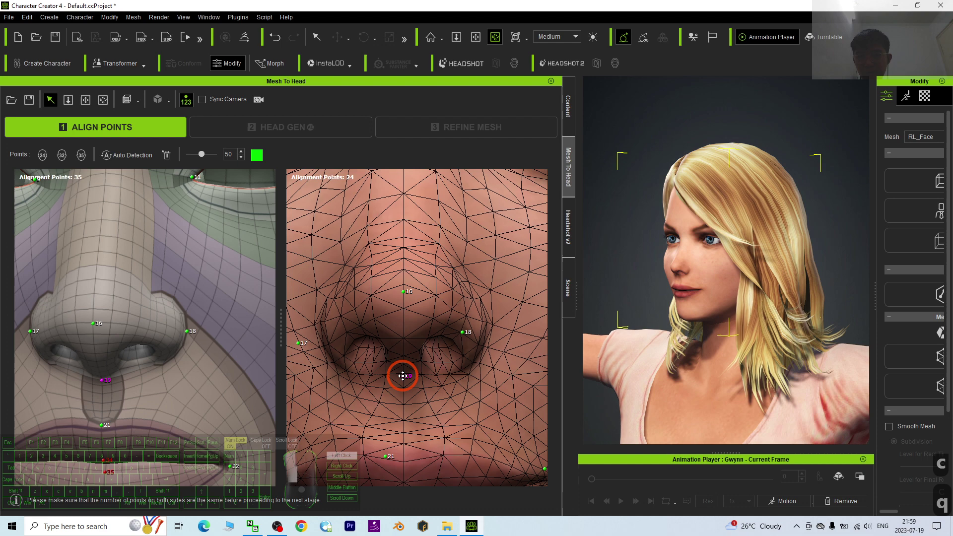
left_click_drag(403, 374, 481, 334)
type("xccc")
left_click_drag(416, 330, 386, 331)
type("xxqccc")
key("c")
key("q")
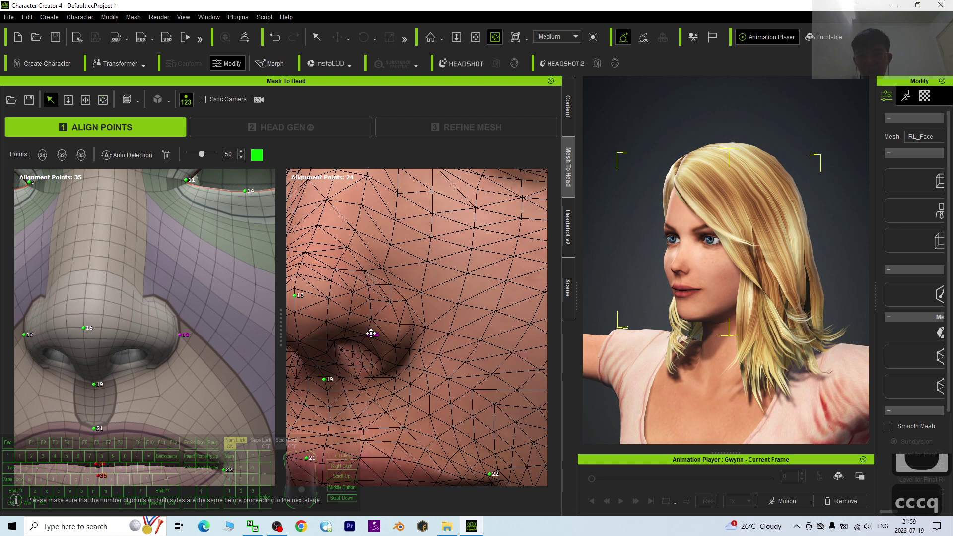
- Place point 18 and point 17 on the two nostril edges
left_click_drag(418, 334, 368, 327)
key("x")
key("c")
left_click_drag(510, 302, 530, 298)
key("x")
key("x")
key("x")
key("c")
left_click_drag(401, 290, 364, 308)
key("q")
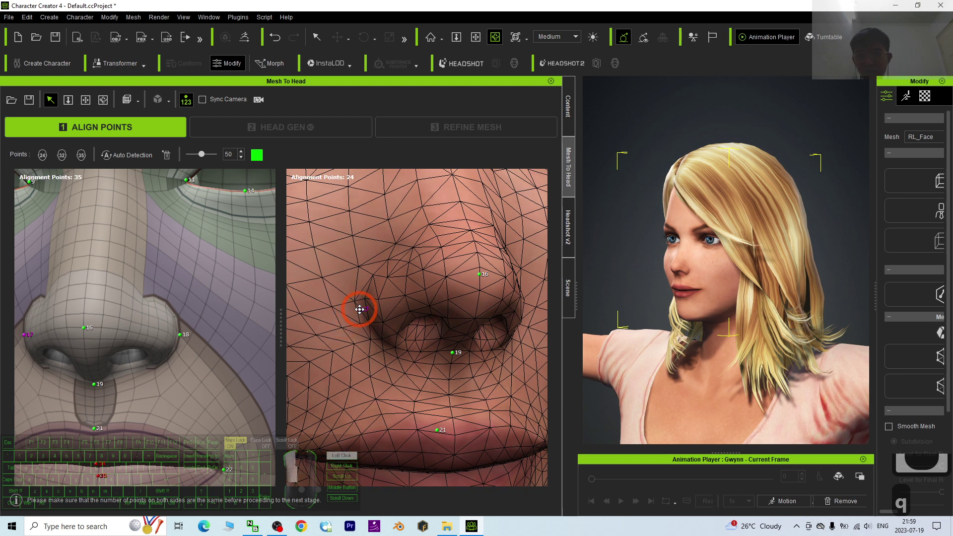
left_click_drag(366, 306, 200, 333)
left_click_drag(200, 333, 485, 393)
- Place the upper and lower lip alignment points on Gwynn's source head to match the reference
key("x")
key("c")
type("xcc")
left_click_drag(430, 342, 405, 341)
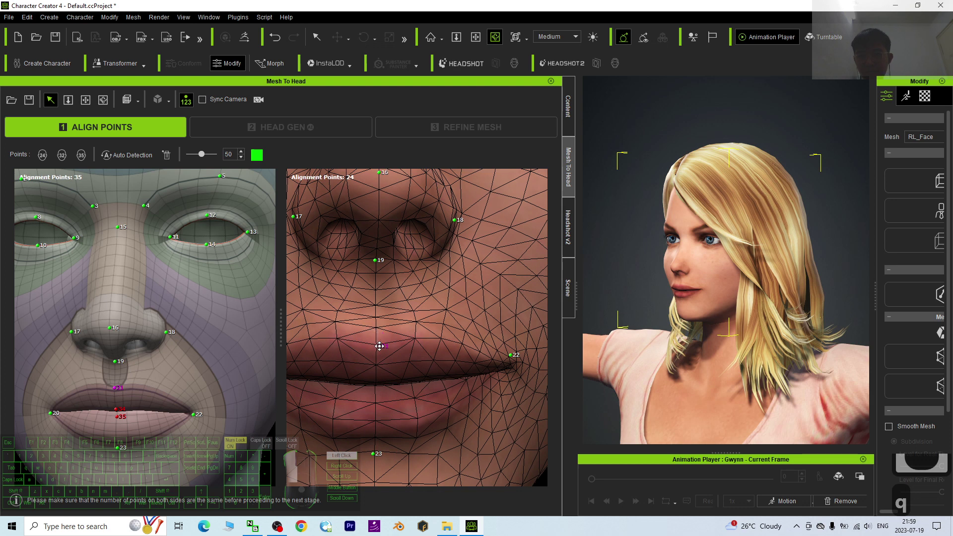
left_click_drag(376, 340, 434, 343)
key("x")
key("x")
key("x")
left_click(450, 294)
key("c")
key("c")
key("c")
left_click_drag(432, 340, 419, 368)
key("c")
right_click(419, 368)
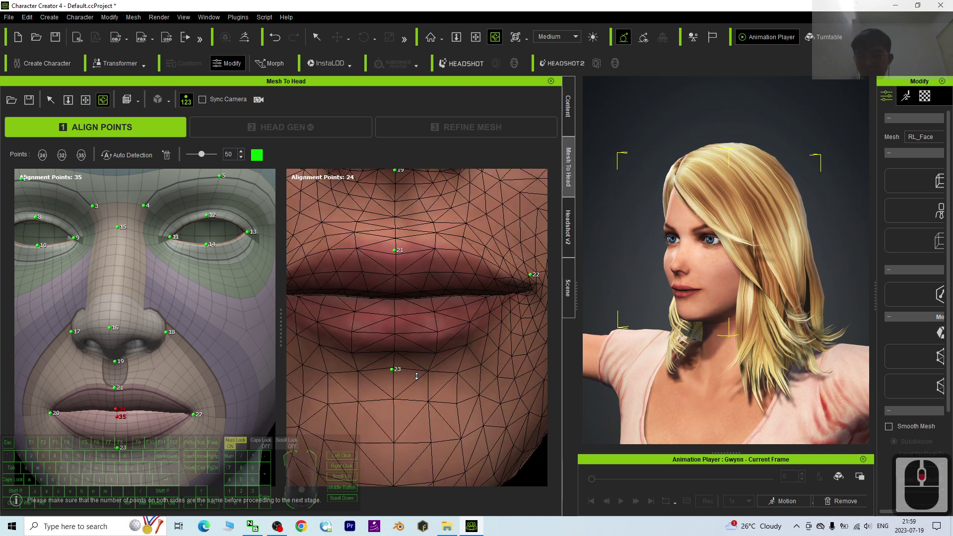
key("q")
- Place and adjust the mouth-corner and chin alignment points on the source head
left_click_drag(396, 351, 398, 341)
key("x")
key("x")
key("x")
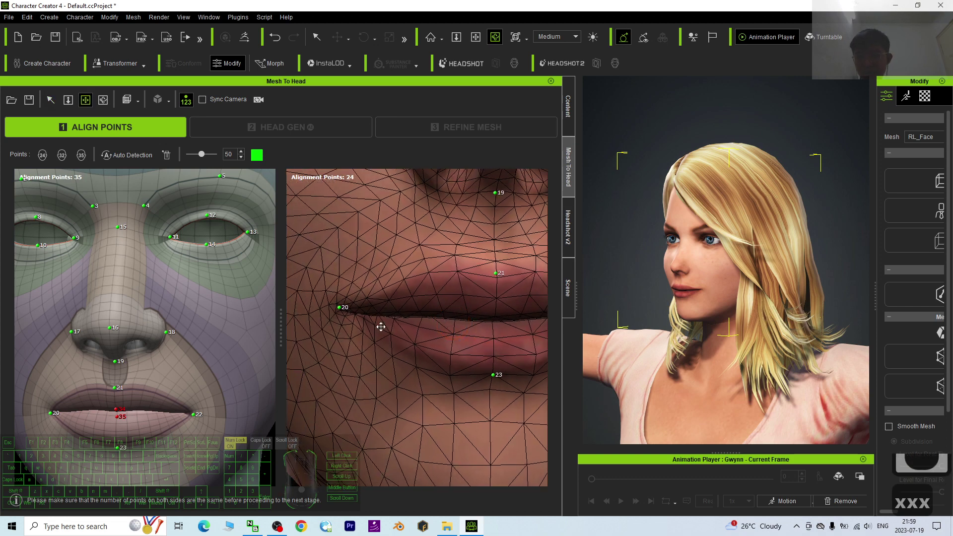
left_click(400, 314)
key("x")
left_click(405, 326)
key("q")
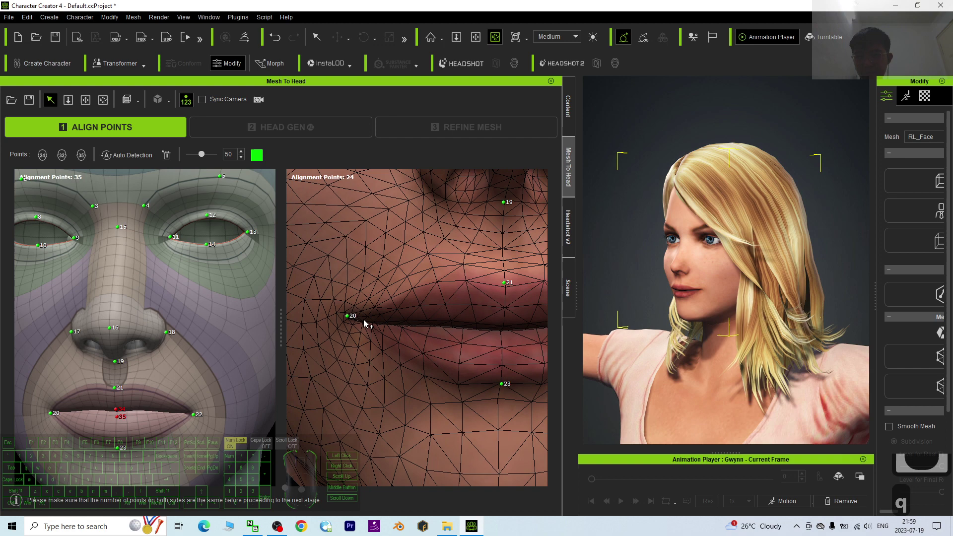
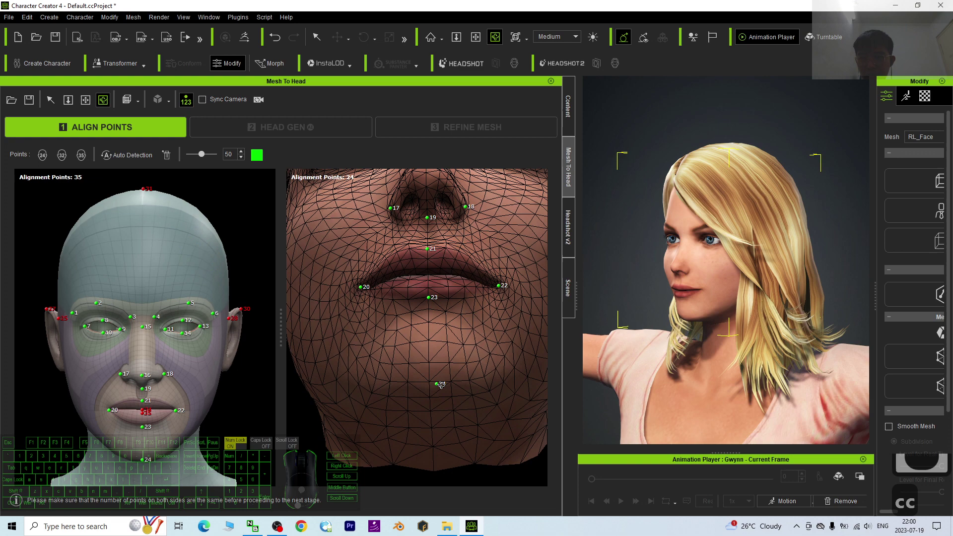
- Turn the source head to a side view and place the first ear alignment point
left_click_drag(429, 380, 482, 268)
key("c")
key("c")
key("c")
key("c")
left_click(13, 350)
key("c")
key("c")
key("c")
left_click_drag(193, 338, 229, 351)
type("xcc")
key("c")
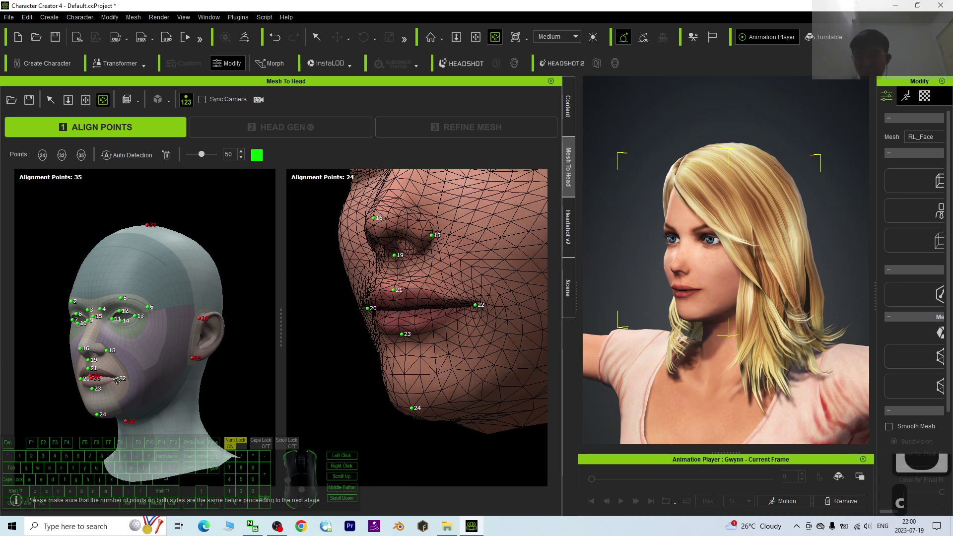
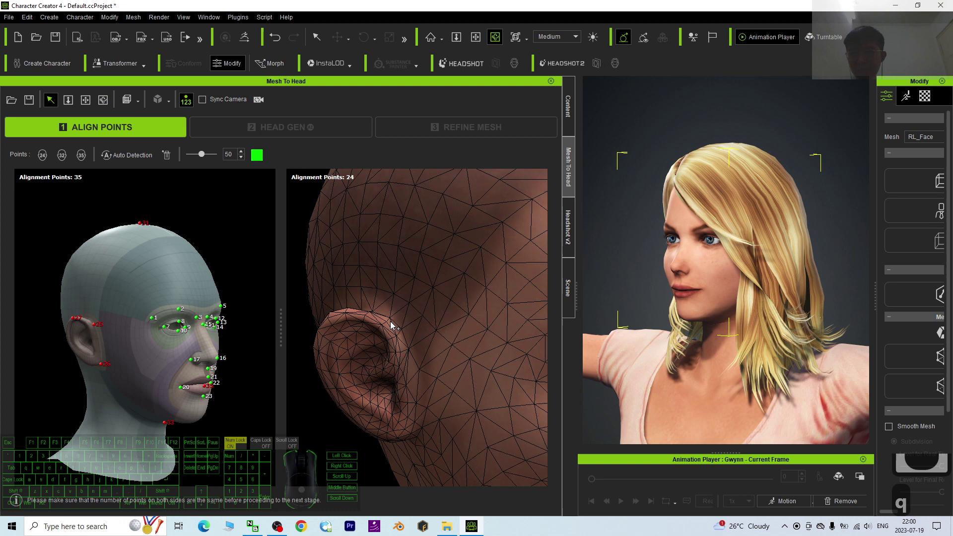
- Place the second ear and back-of-head alignment points, bringing the count toward 31
left_click_drag(393, 325, 436, 433)
key("c")
key("c")
key("c")
left_click_drag(421, 387, 418, 425)
type("ccqc")
left_click_drag(430, 379, 411, 395)
key("q")
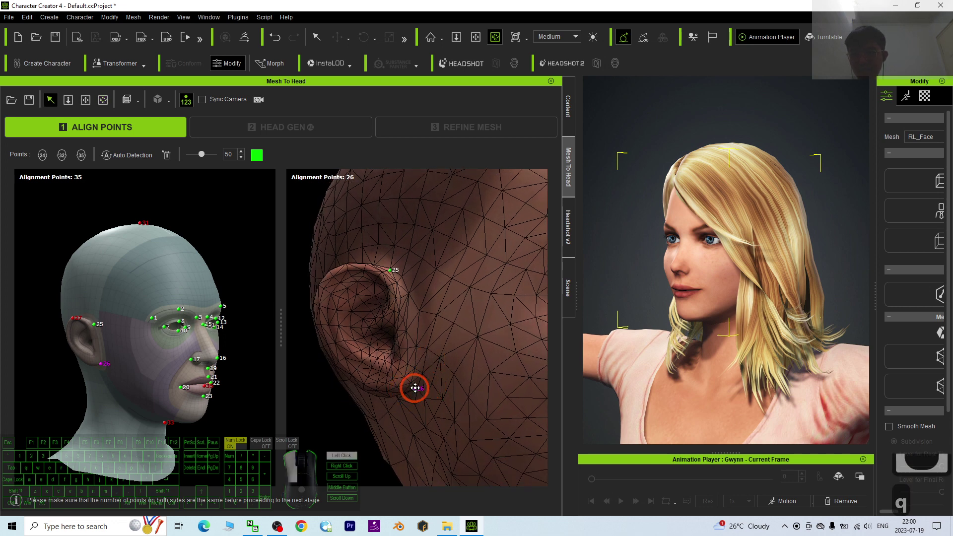
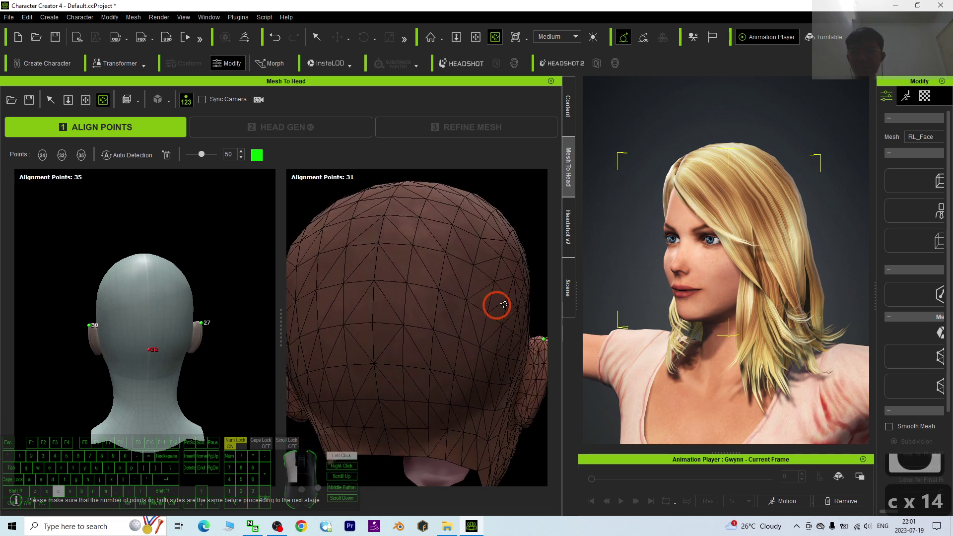
- With all 35 alignment points placed, run Head Gen and inspect the generated bald head
key("q")
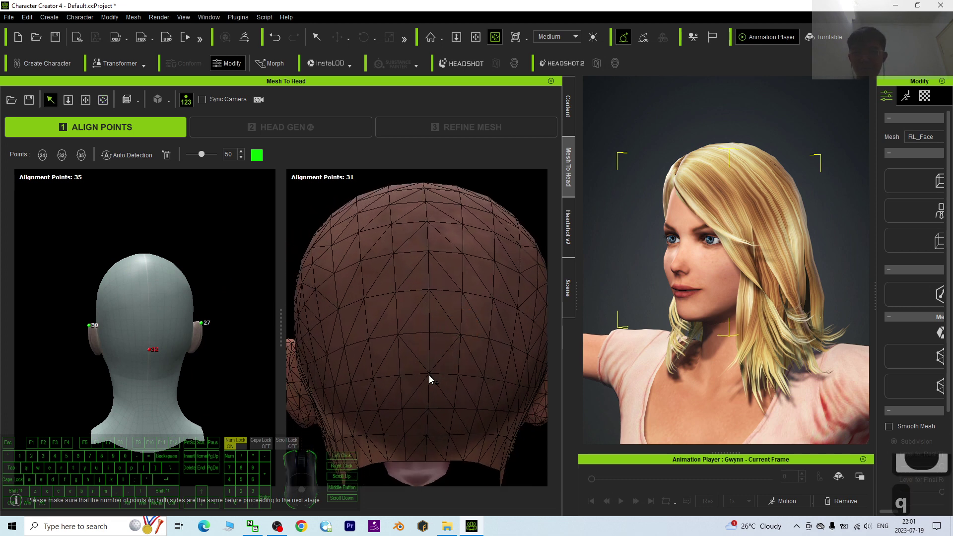
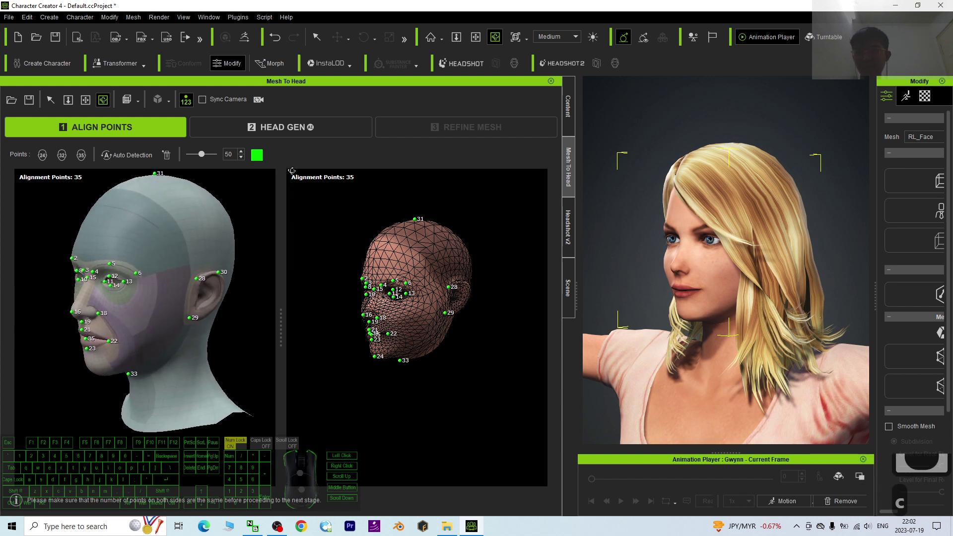
left_click(297, 140)
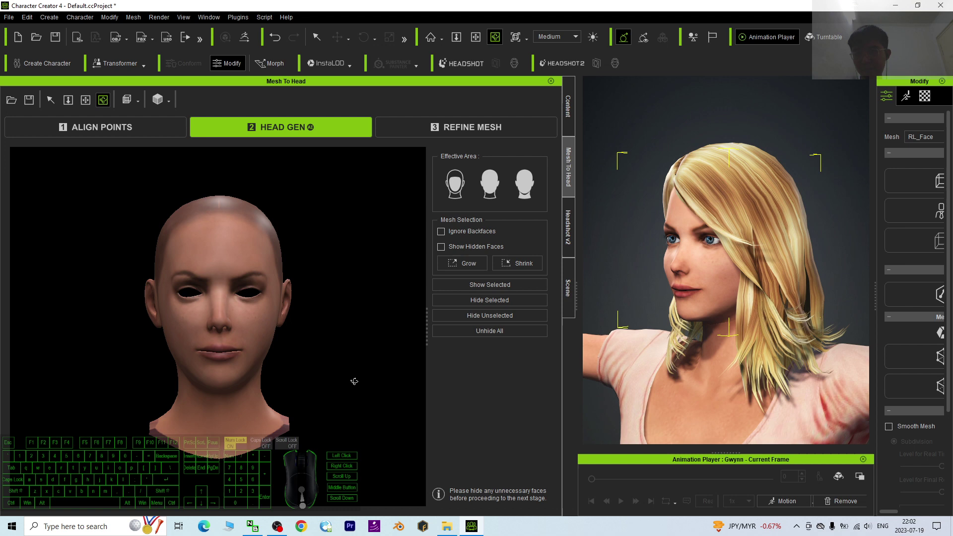
scroll("up", 3)
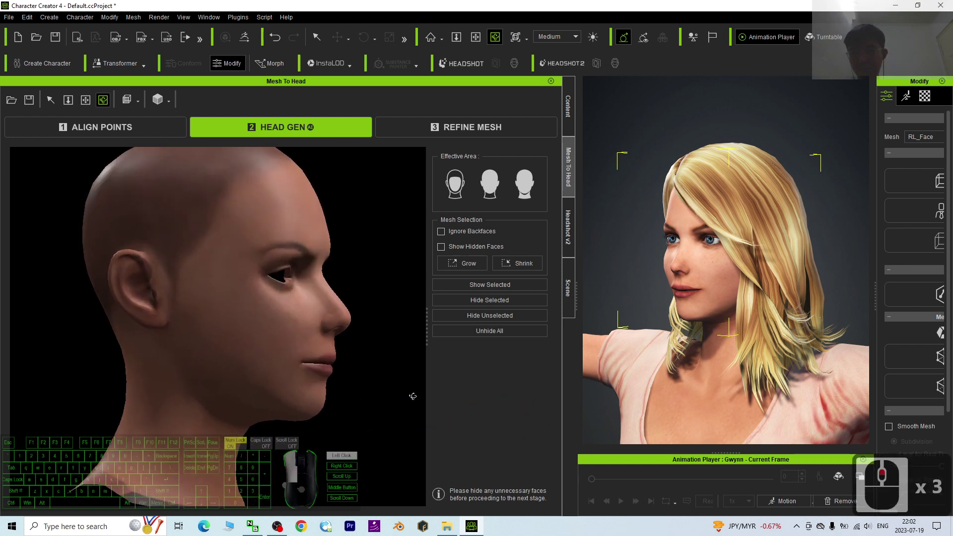
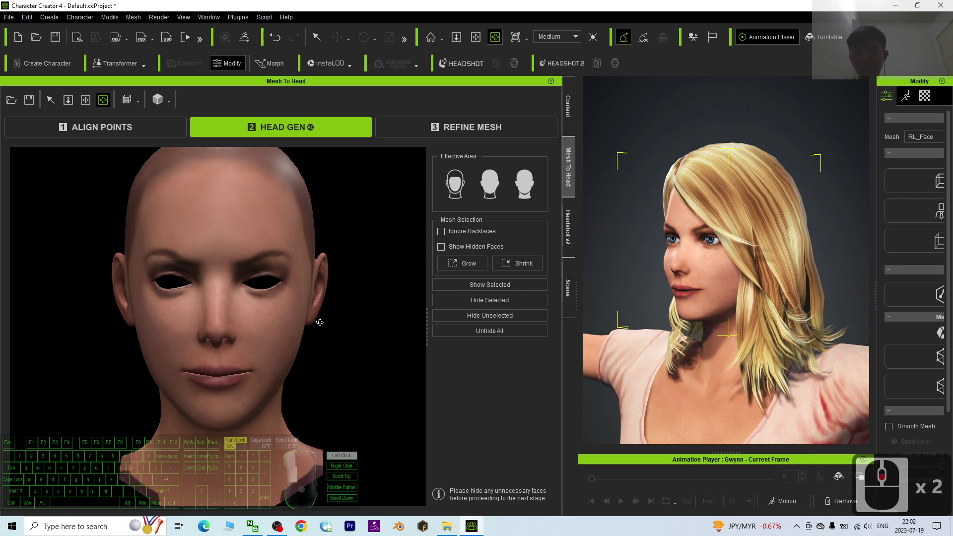
left_click_drag(319, 323, 513, 413)
- Move to the Refine Mesh step while the final head mesh generates
scroll("down", 3)
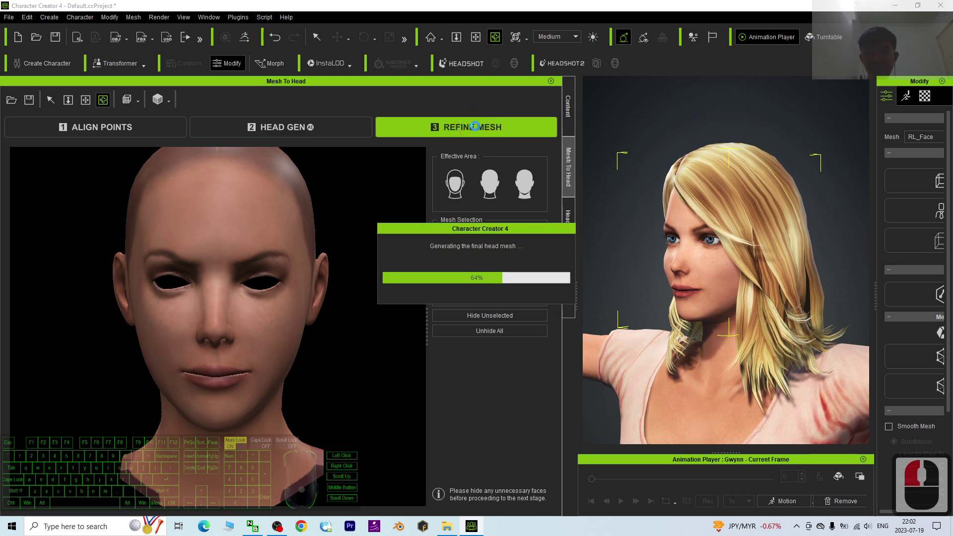
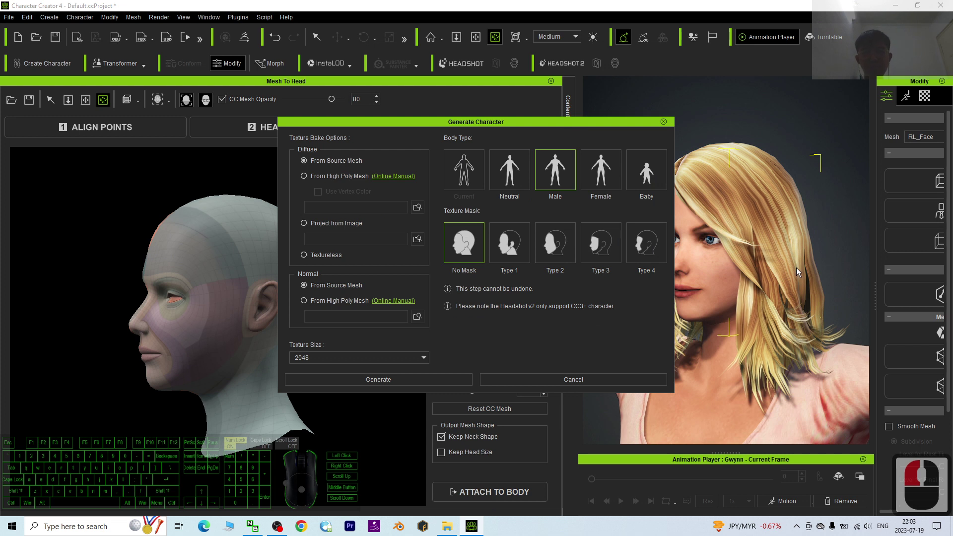
- Choose Female as the body type in Generate Character, keeping No Mask and From Source Mesh
left_click(604, 176)
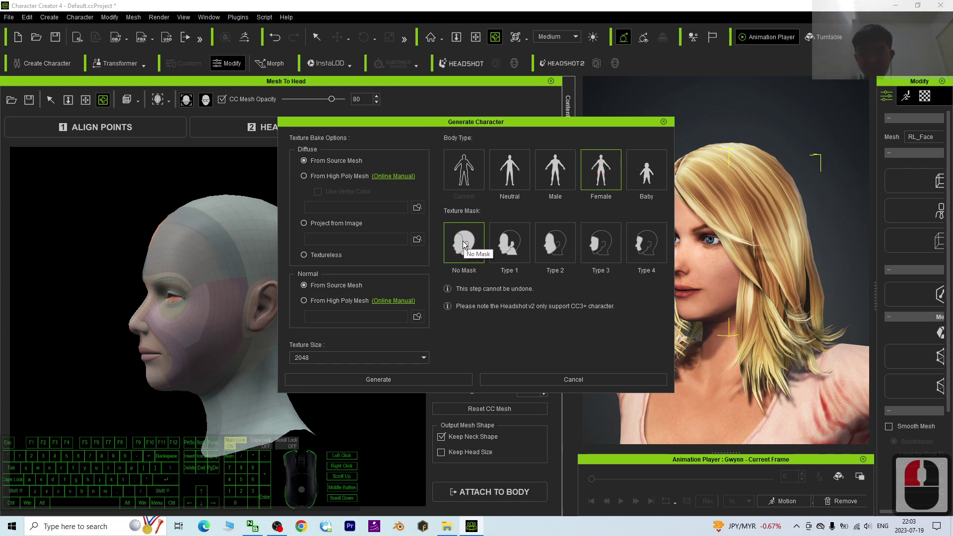
- Finish generating the bald female avatar and compare its head with the Gwynn prop from an angle
left_click(416, 385)
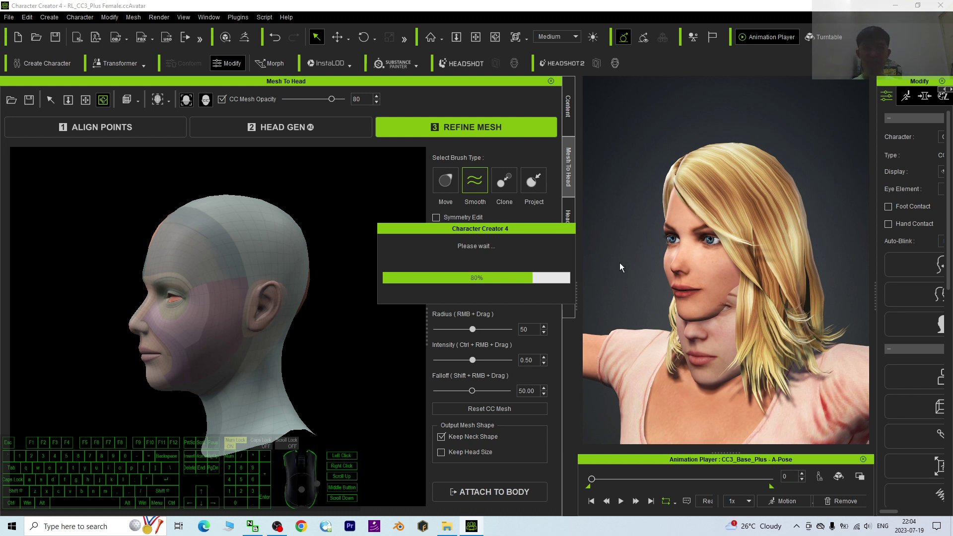
left_click(613, 245)
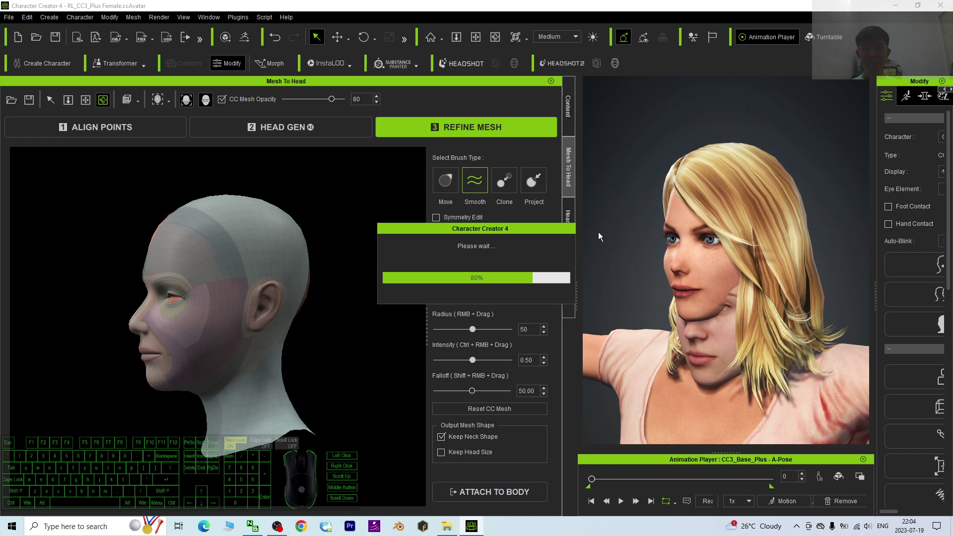
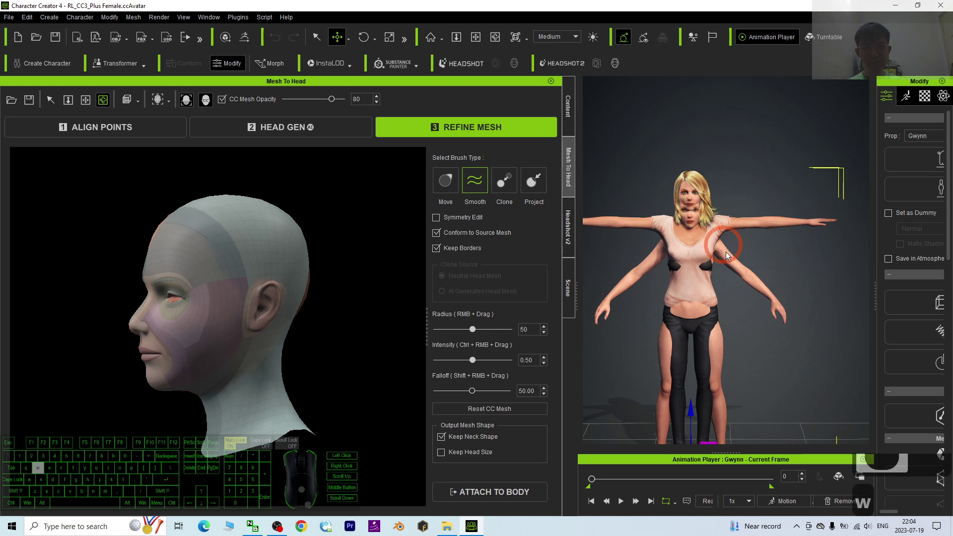
scroll("down", 3)
scroll("down", 3)
scroll("down", 3)
left_click(755, 422)
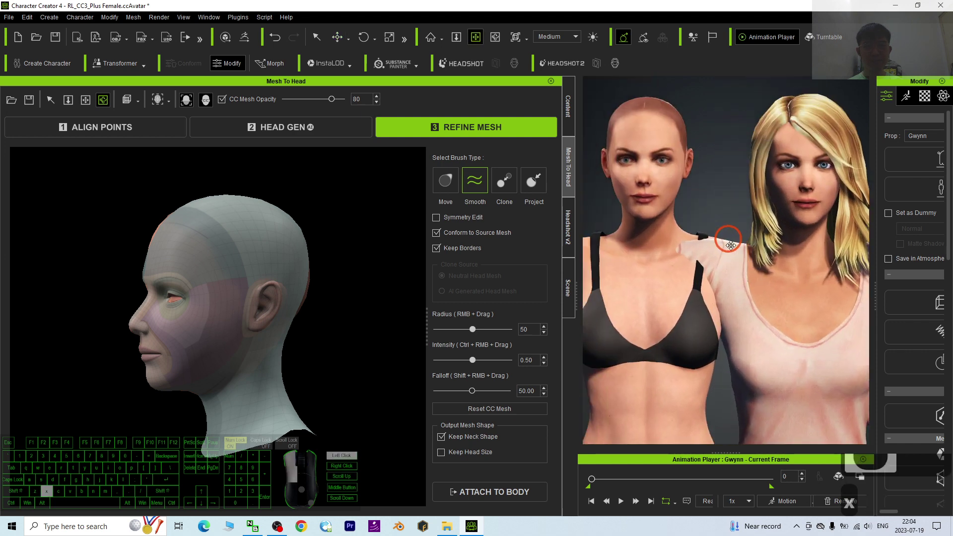
left_click(736, 249)
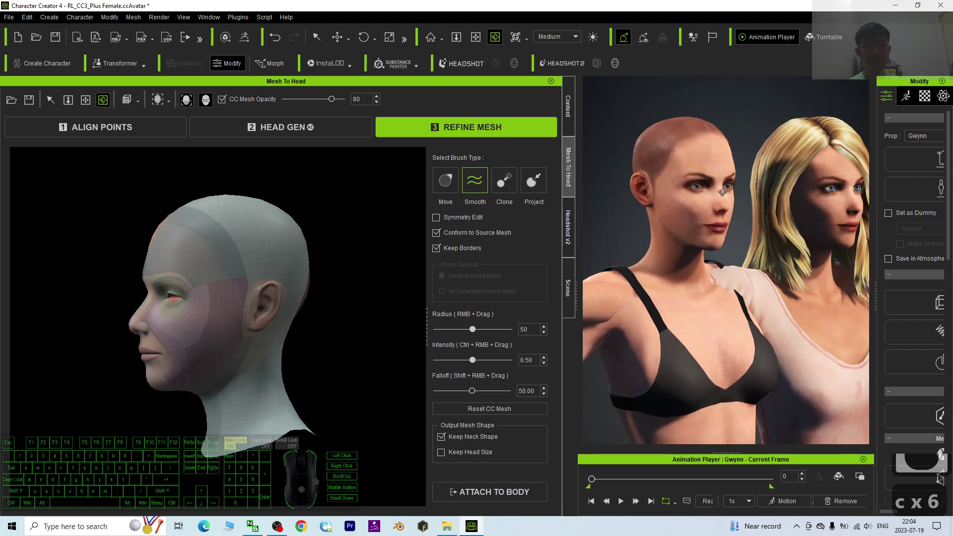
left_click(673, 216)
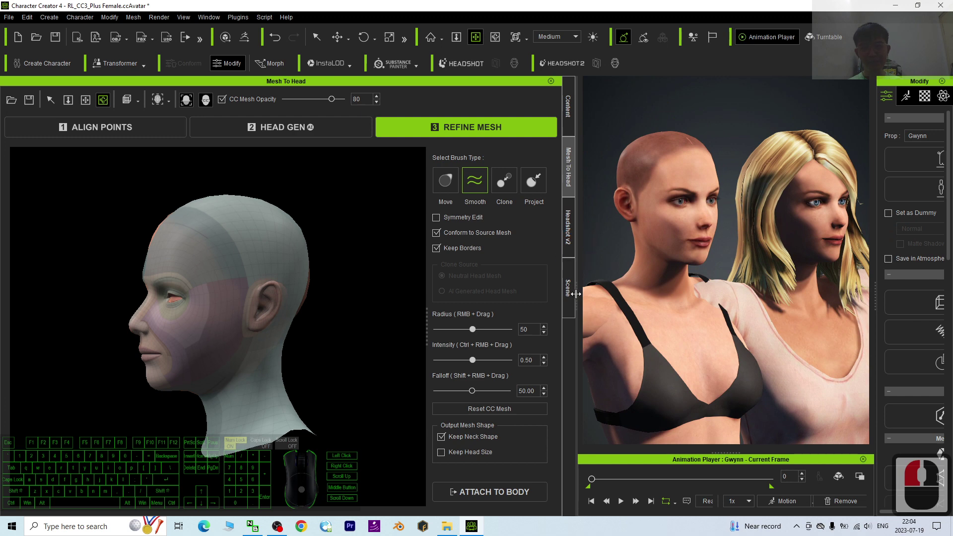
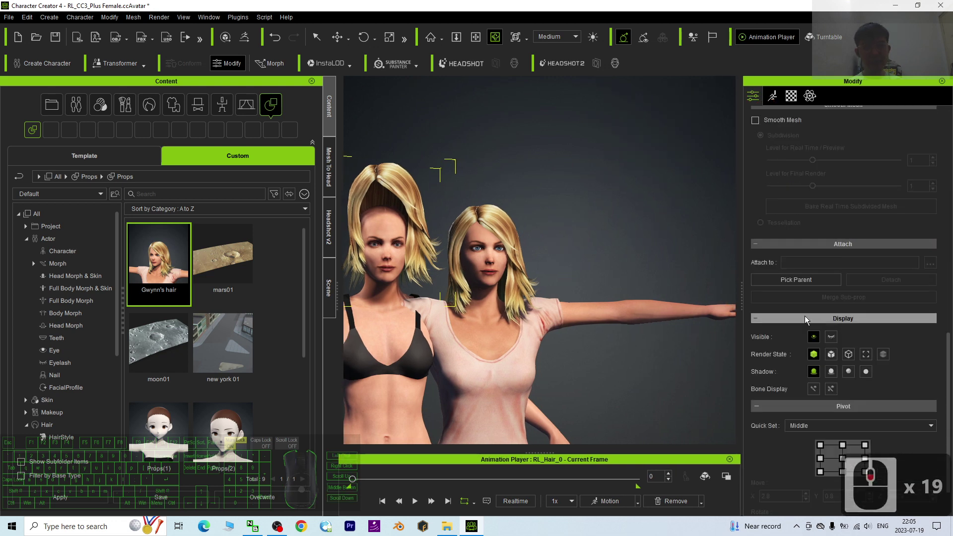
- Attach Gwynn's hair prop to the character's CC_Base_Head via Pick Parent and view both heads
left_click(804, 285)
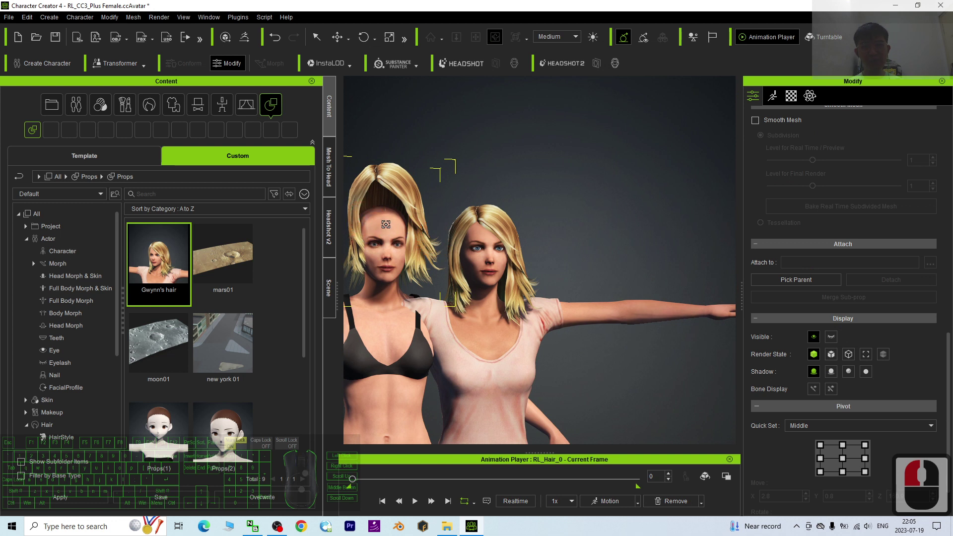
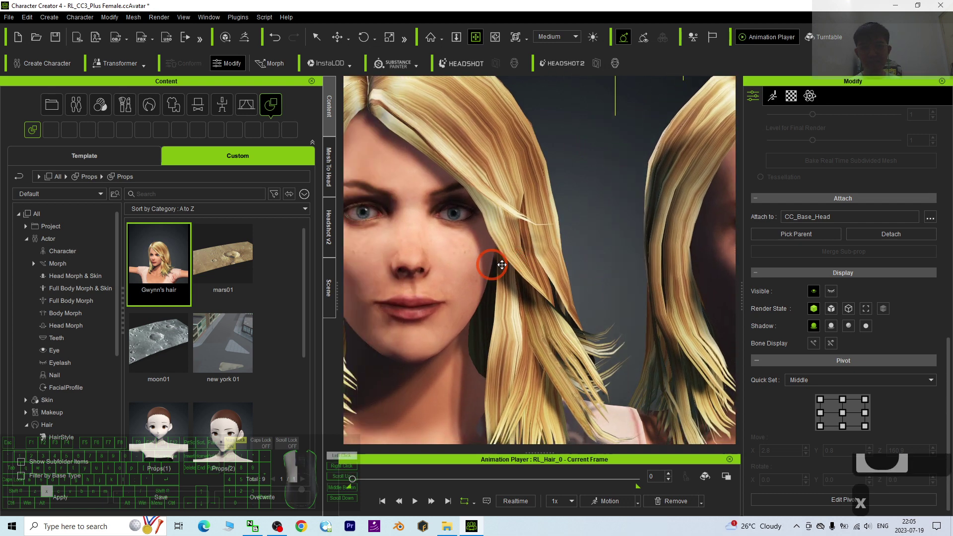
left_click(503, 264)
scroll("up", 3)
left_click_drag(562, 255, 766, 100)
left_click(770, 99)
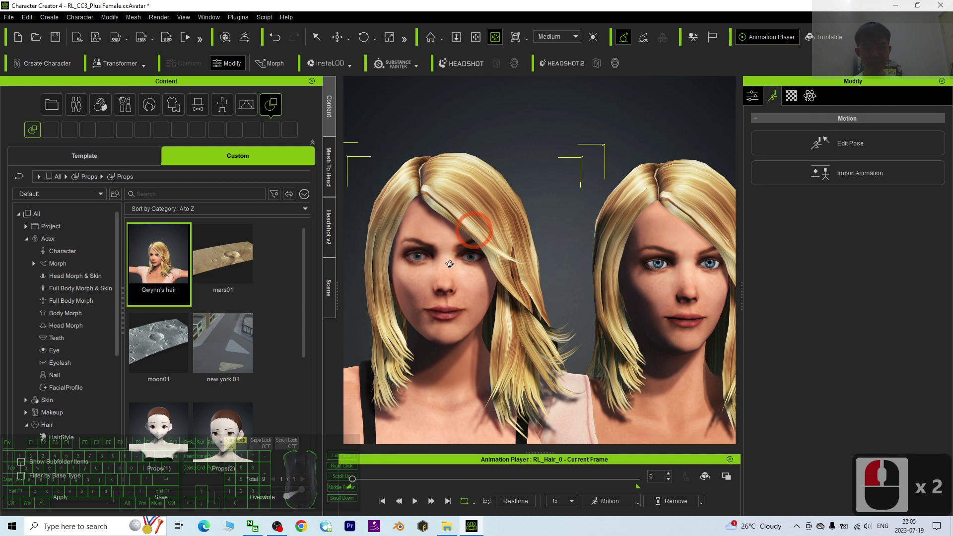
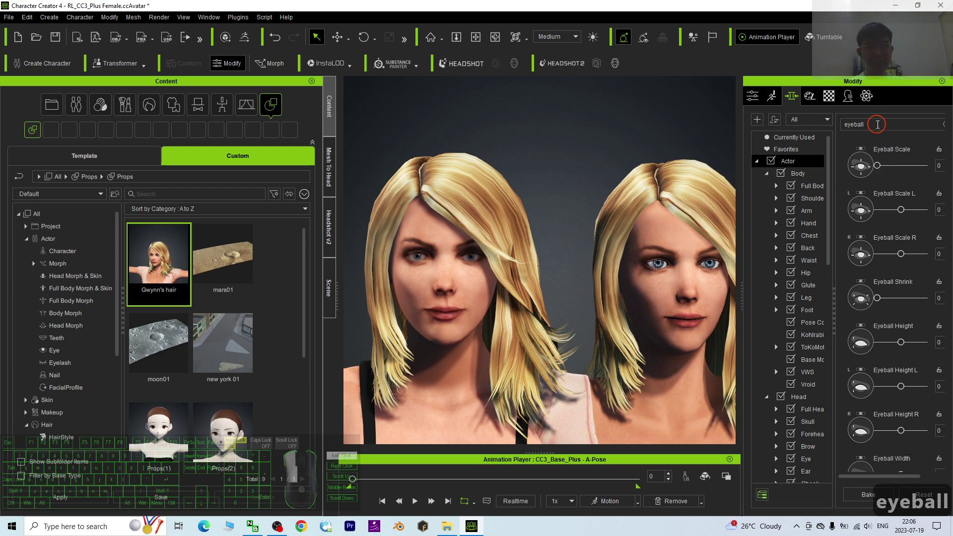
- Search the morph sliders for iris/eyeball and limit them to the Head > Eye category
left_click(767, 129)
type("iris")
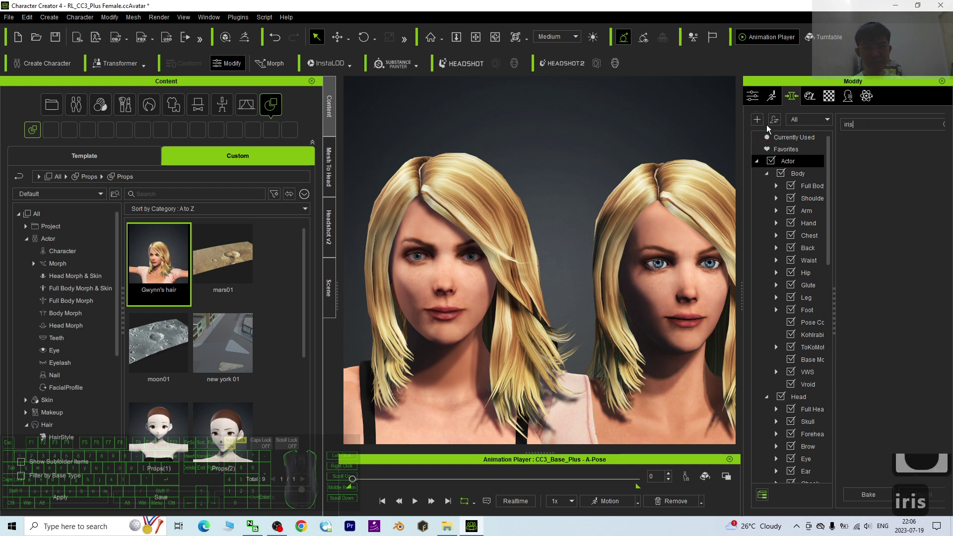
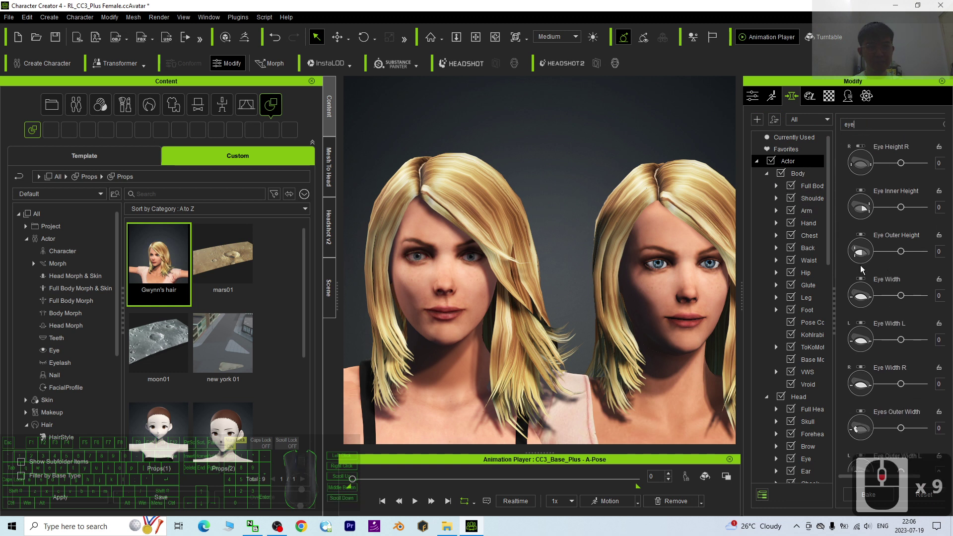
scroll("down", 3)
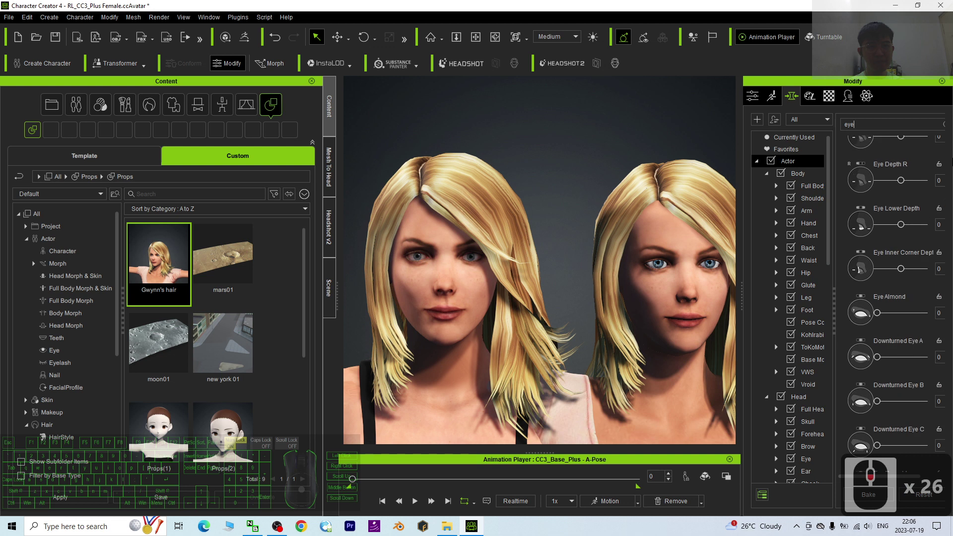
type("ball")
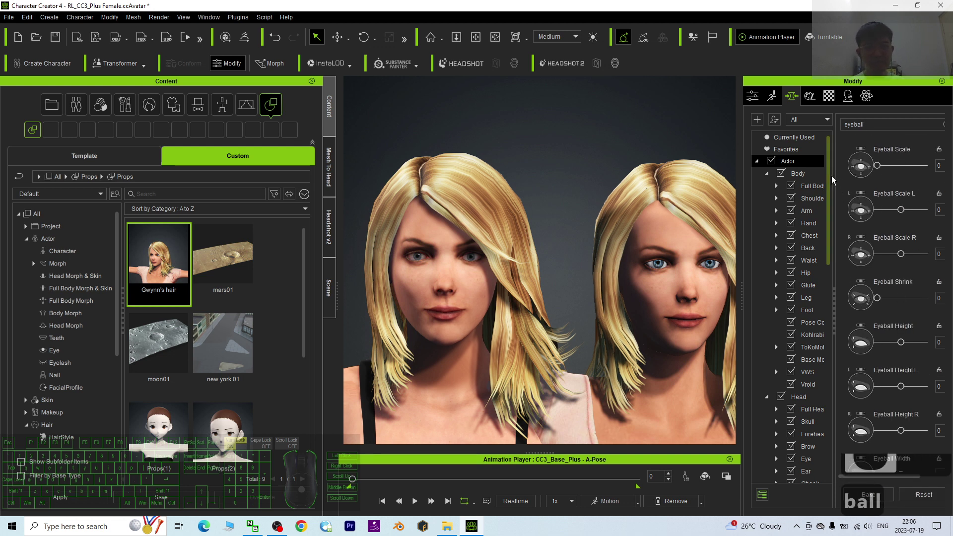
left_click_drag(745, 273, 800, 218)
left_click(796, 202)
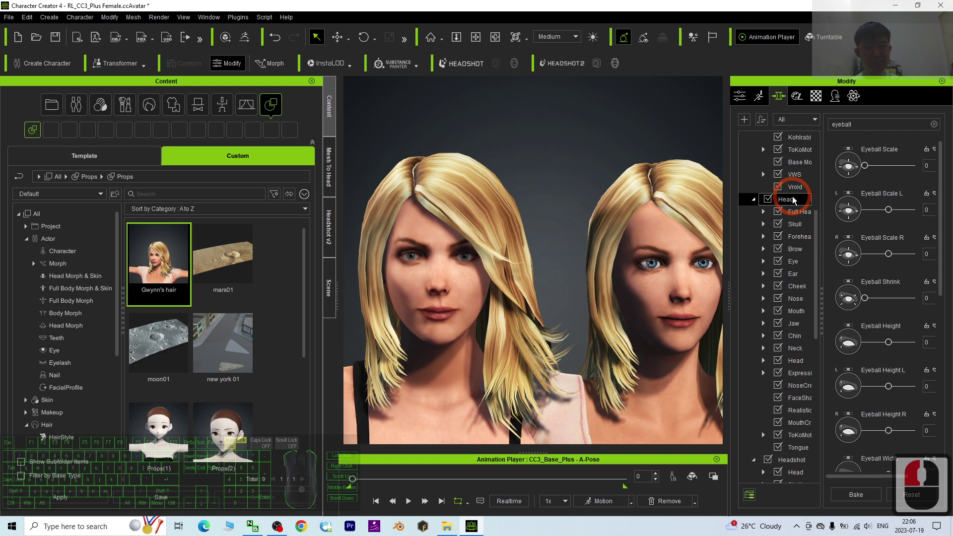
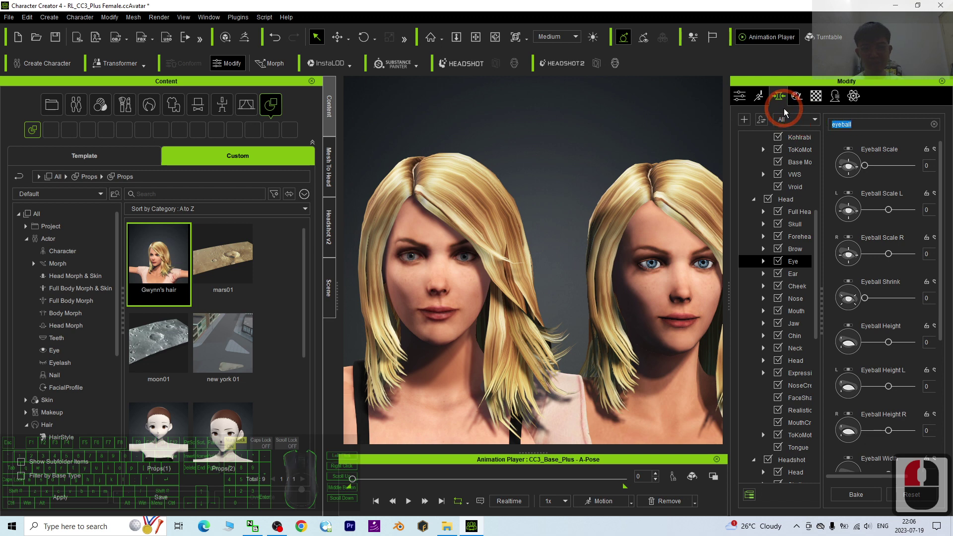
- Search 'eyeball' and set the Eyeball Scale morph to 150 to enlarge the eyes
type("iri")
key("BackSpace")
key("BackSpace")
key("BackSpace")
key("BackSpace")
key("BackSpace")
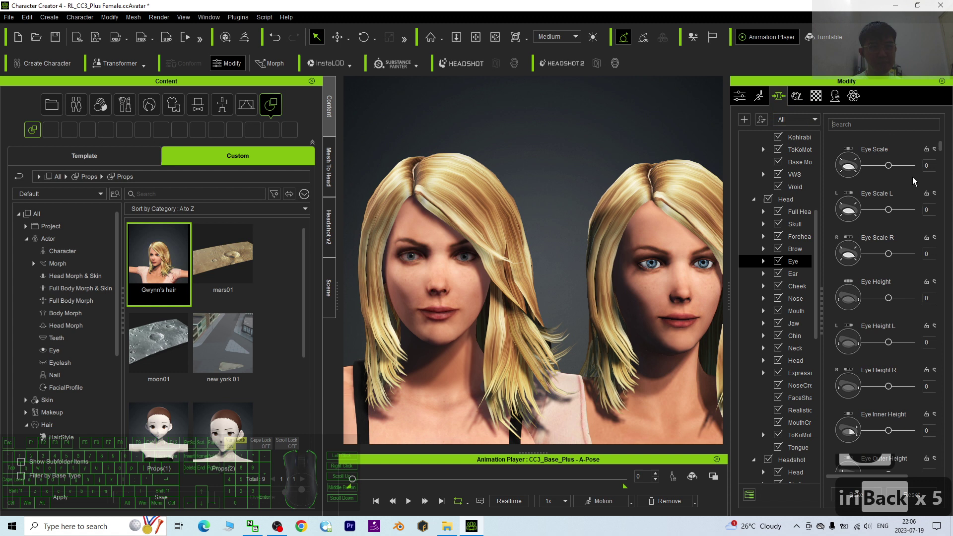
type("yeball")
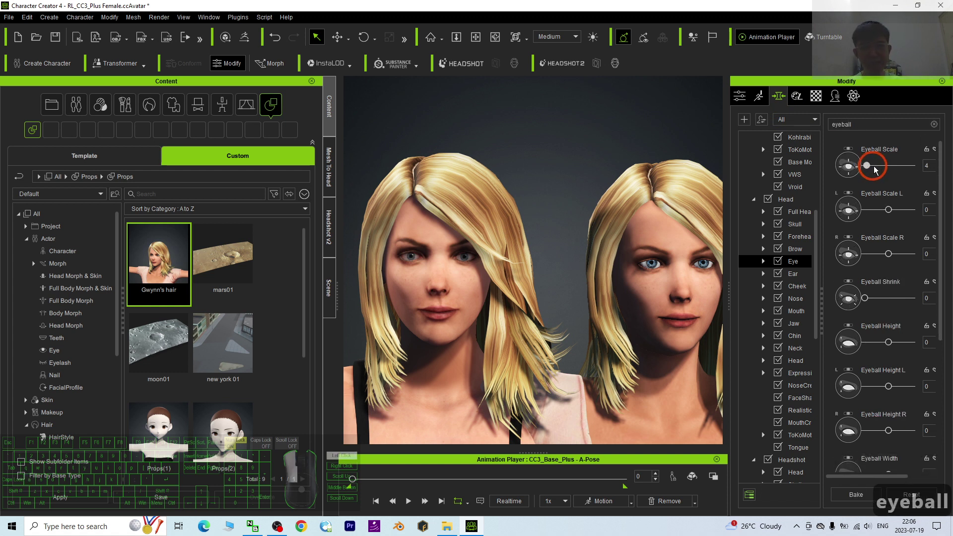
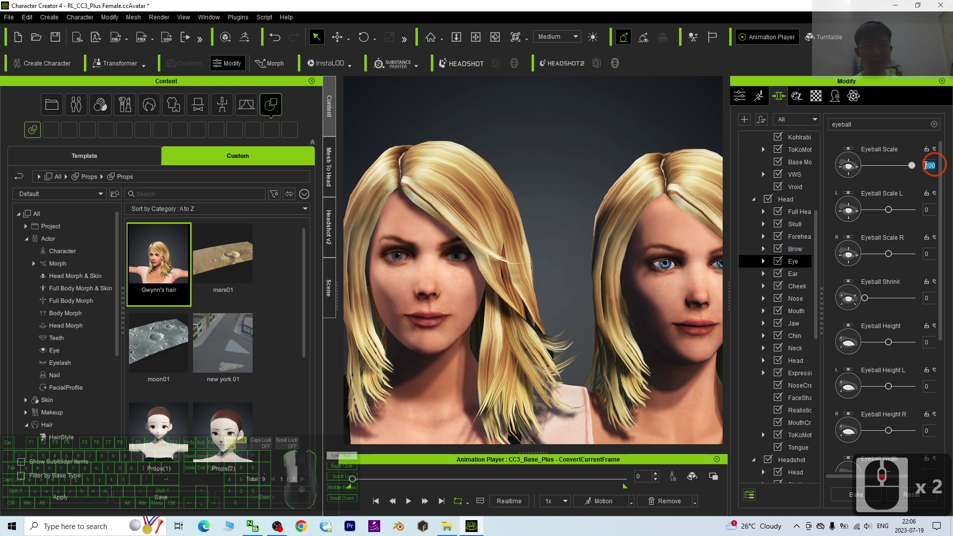
left_click(861, 144)
type("150")
key("Return")
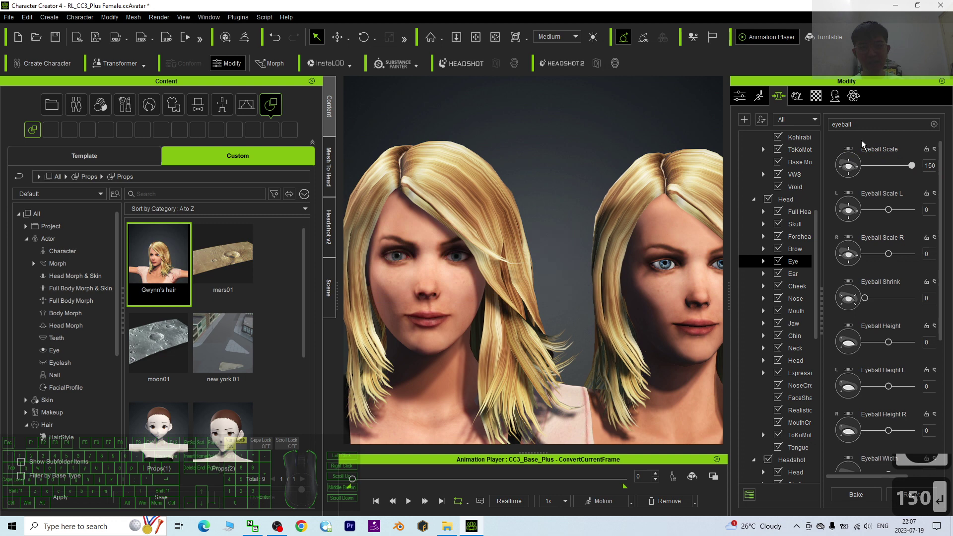
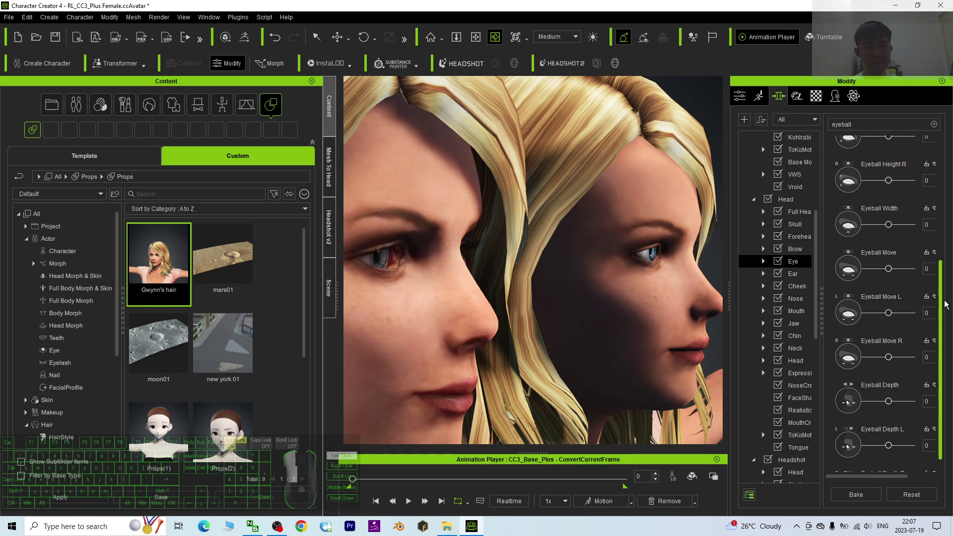
- Set the Eyeball Depth morph to -18 and turn the view to compare both avatars
left_click_drag(944, 328, 891, 373)
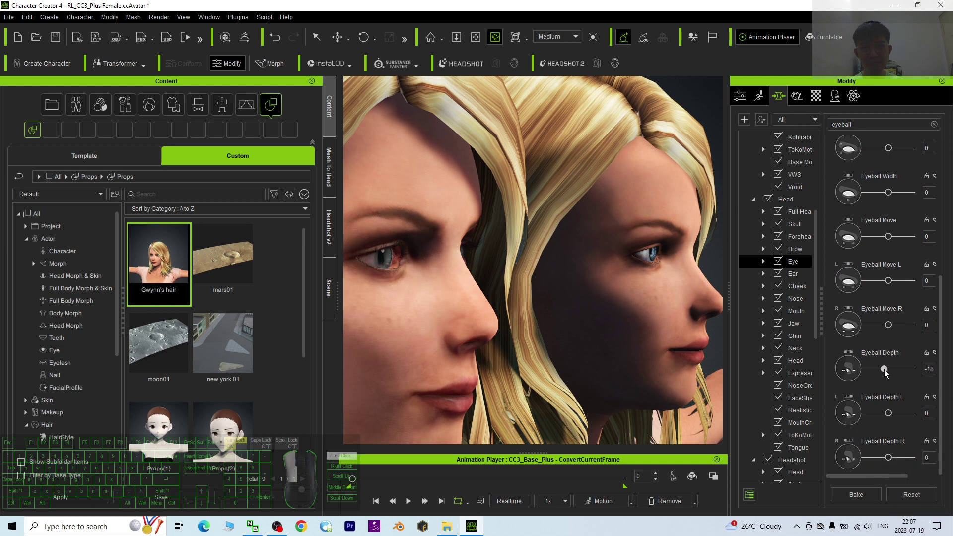
left_click(885, 373)
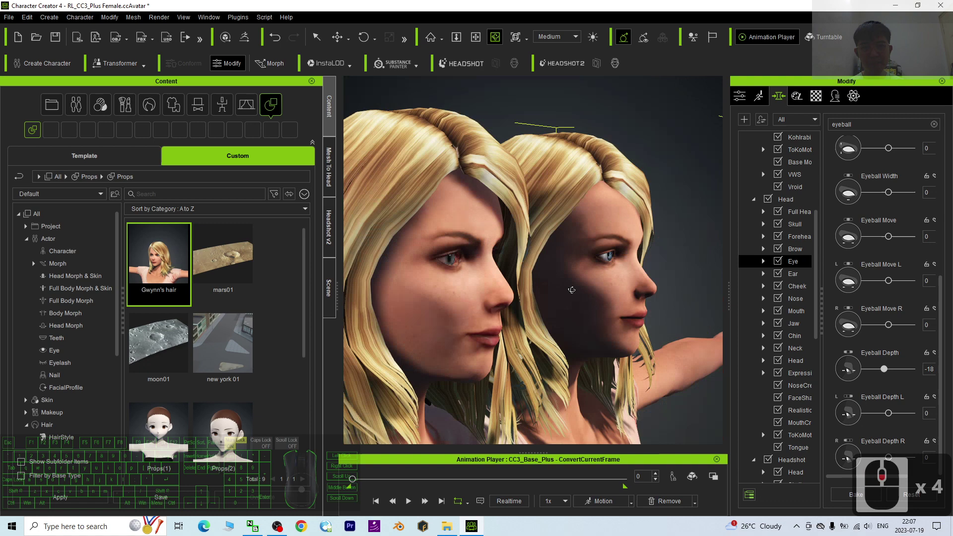
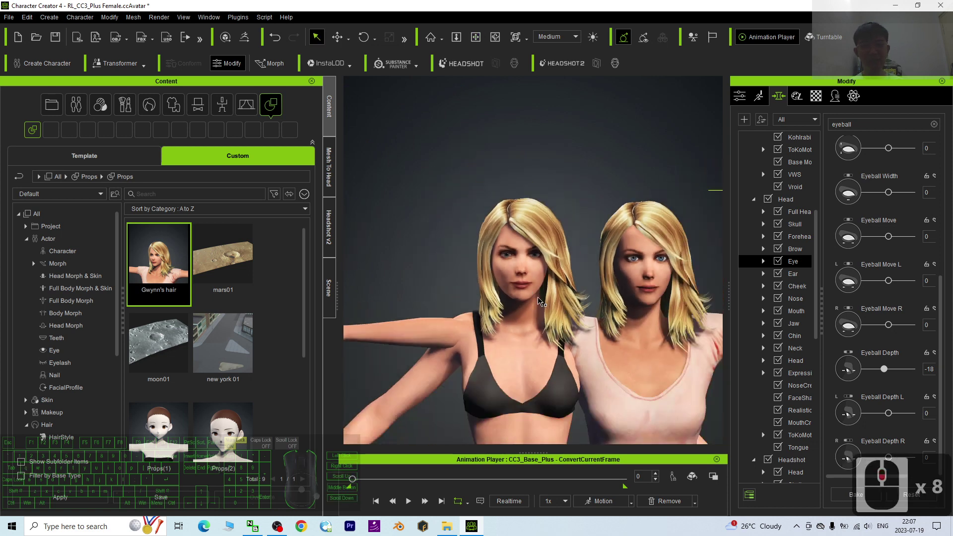
left_click_drag(614, 276, 101, 246)
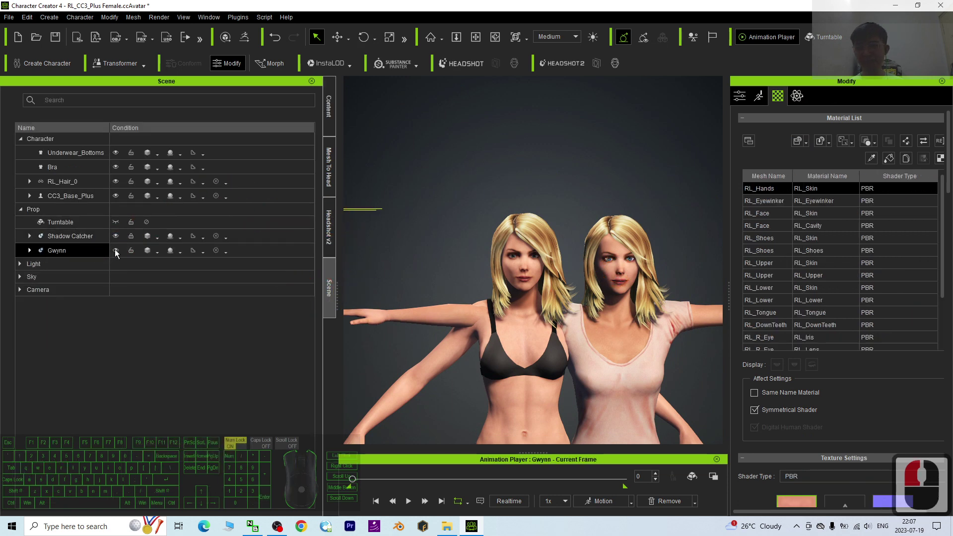
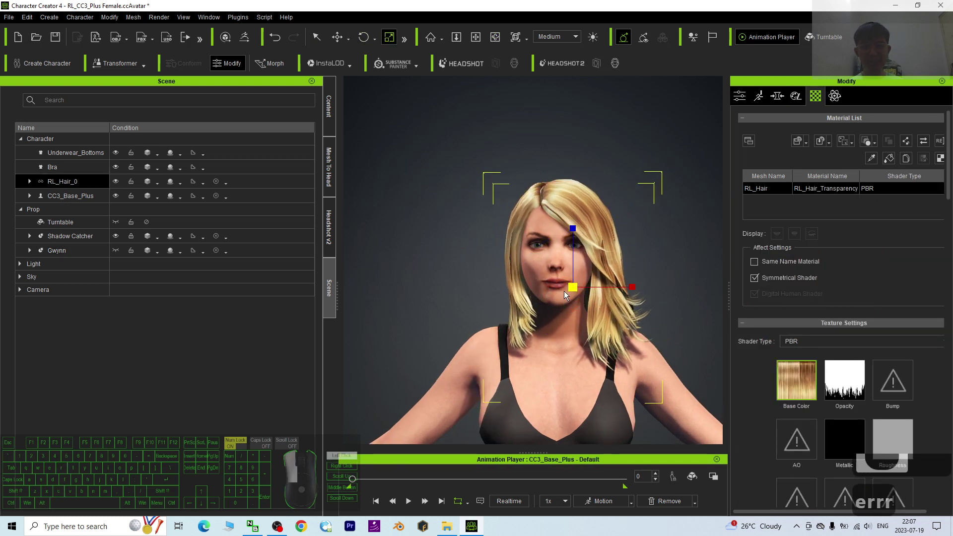
- Select the hair on the avatar and switch to the Move tool to reposition it
left_click(567, 296)
key("w")
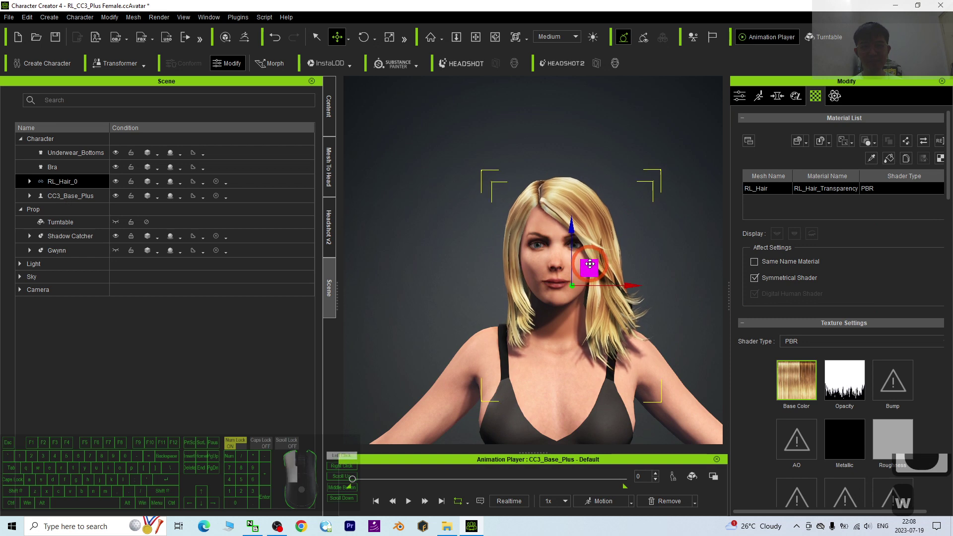
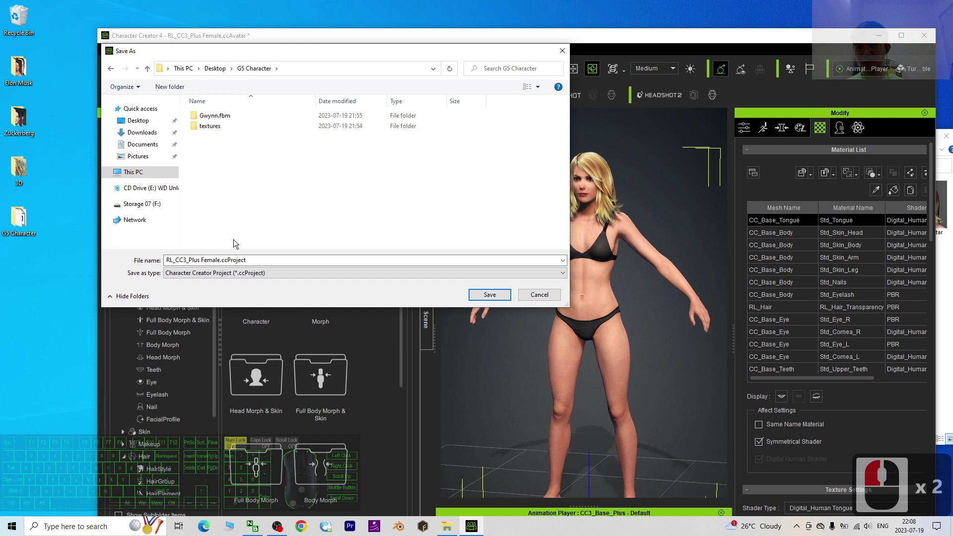
- Name the project file Gwynn for saving into the G5 Character folder
type("gwyn")
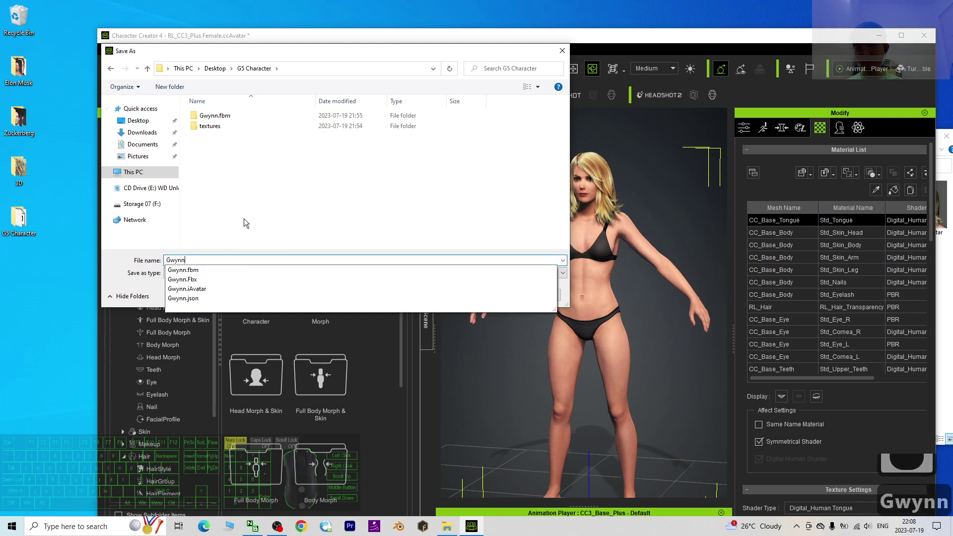
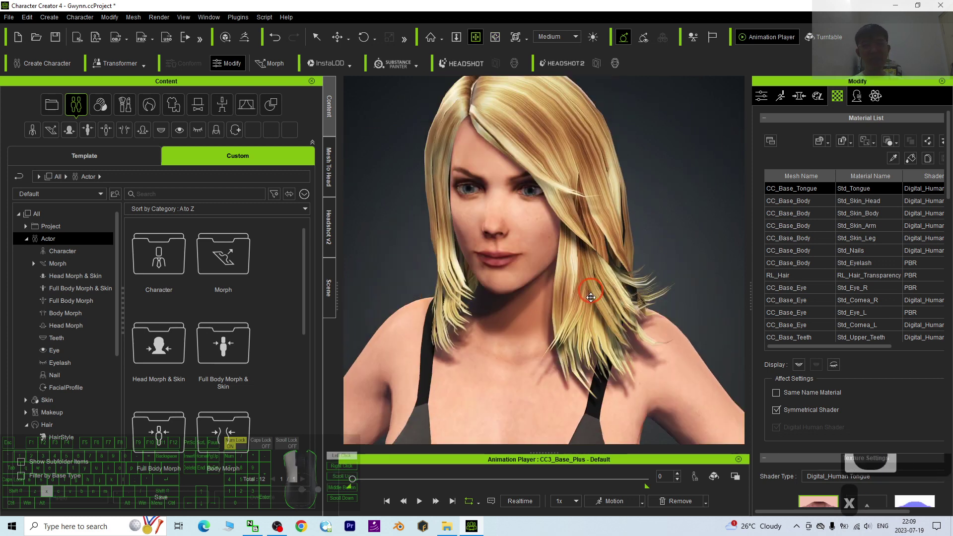
left_click(692, 318)
scroll("down", 3)
left_click_drag(443, 289, 451, 297)
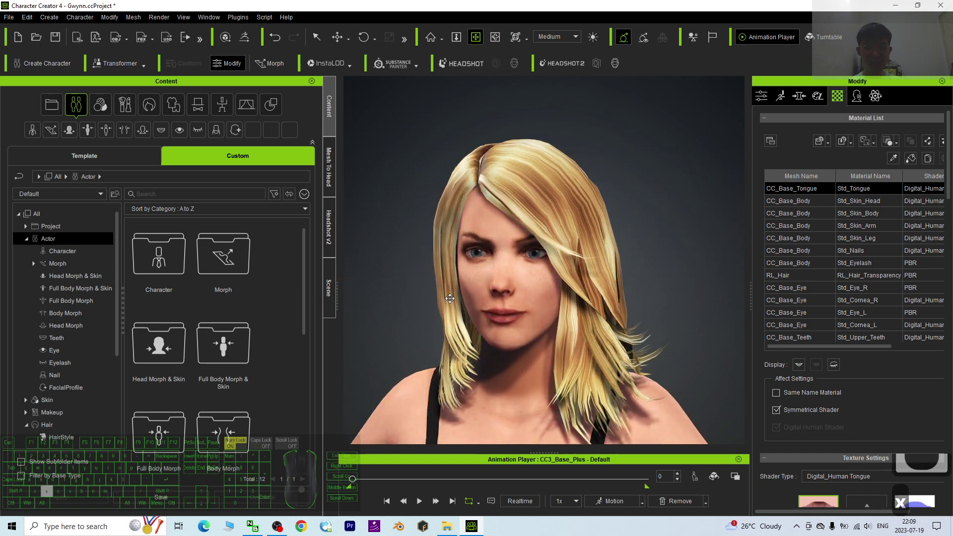
type("xxcl")
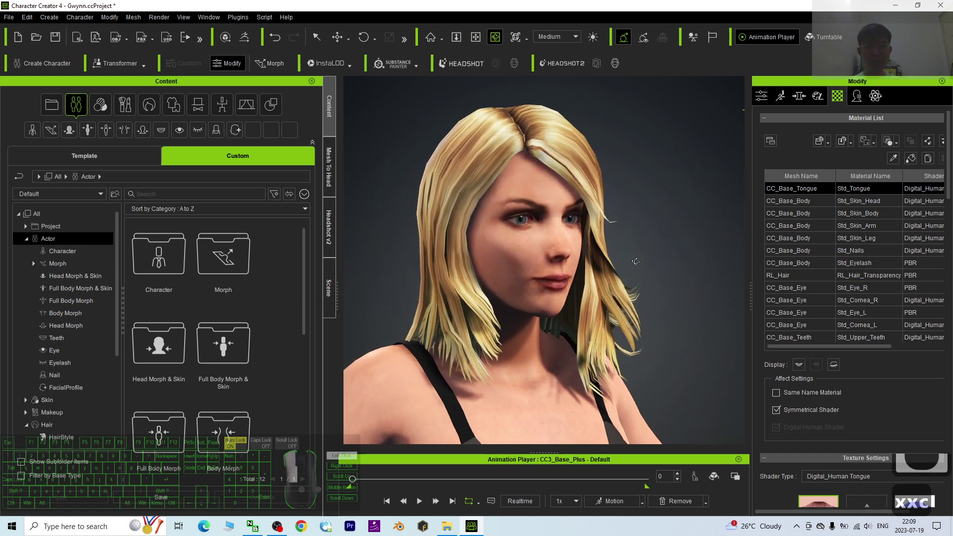
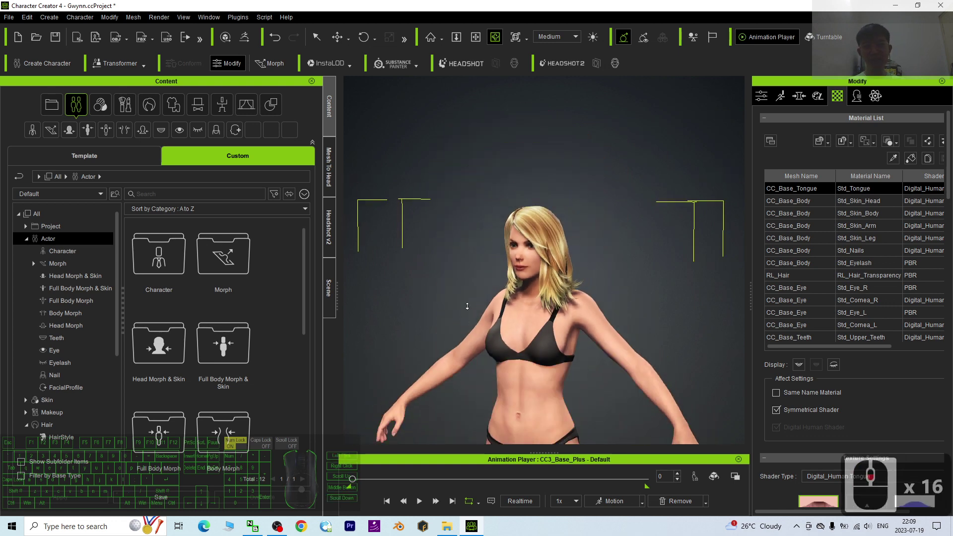
scroll("up", 3)
scroll("down", 3)
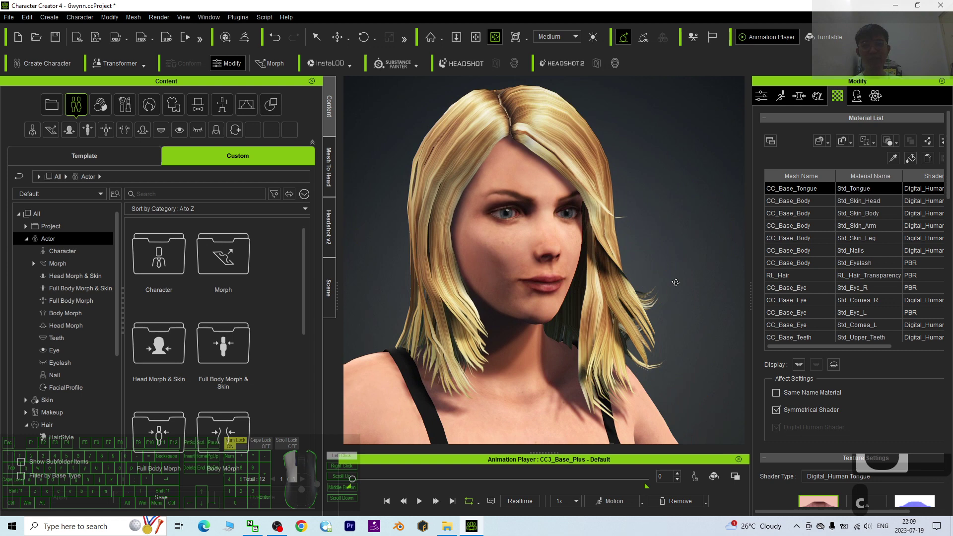